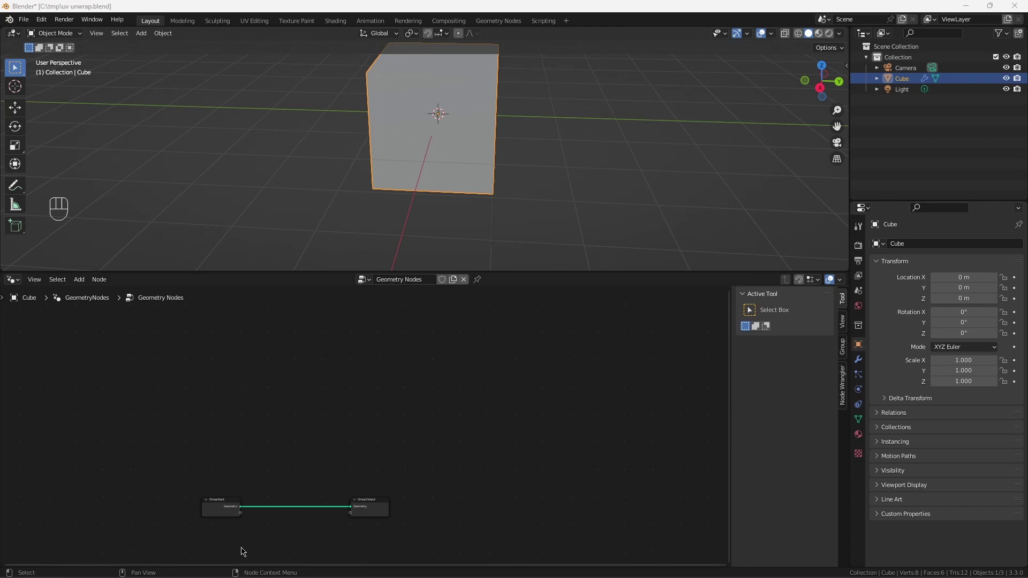
- Add a Store Named Attribute (Vector, Edge) fed by Normal, followed by a Subdivide Mesh node
scroll("up", 3)
left_click(536, 441)
key("shift+a")
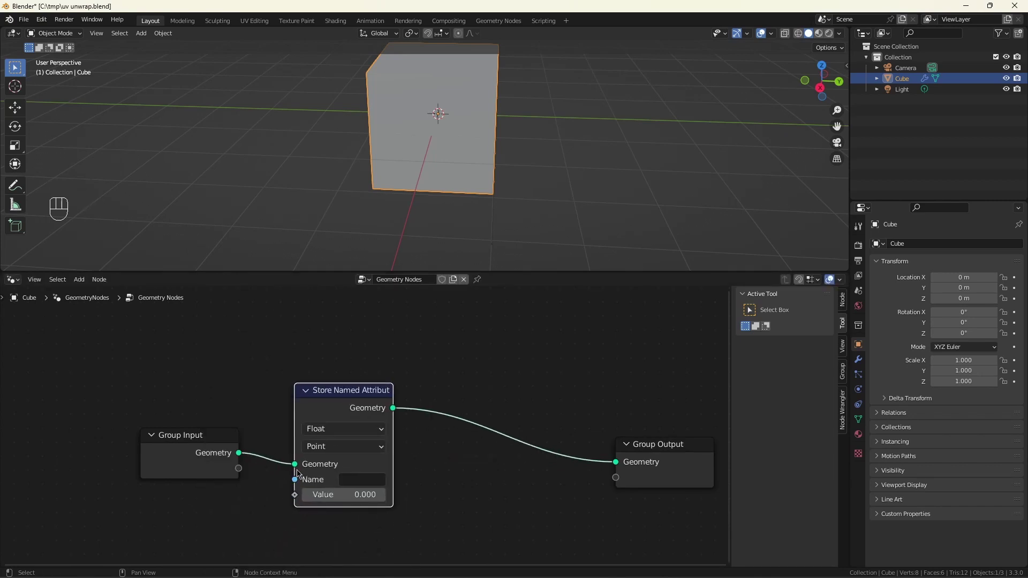
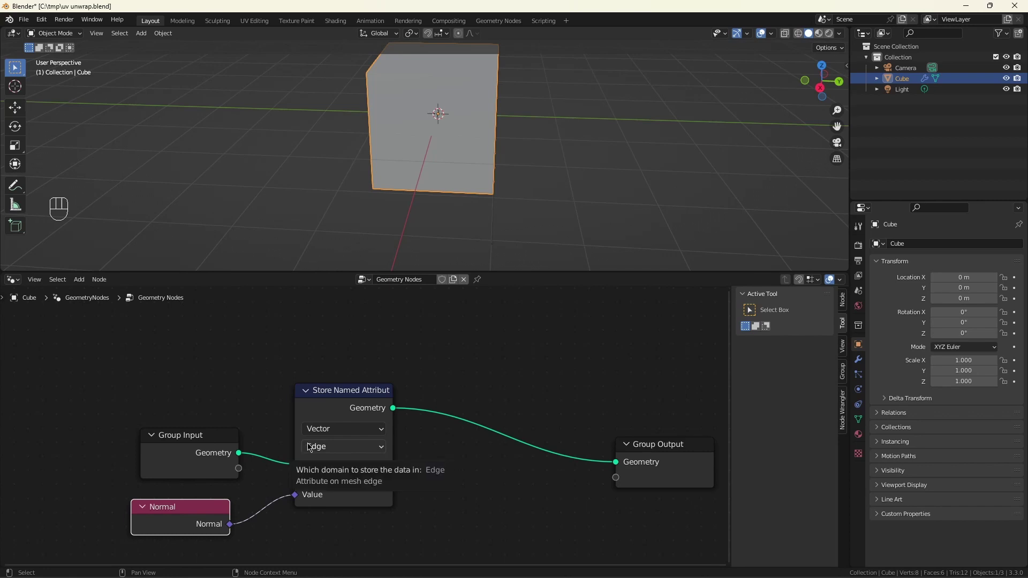
left_click(433, 477)
key("shift+a")
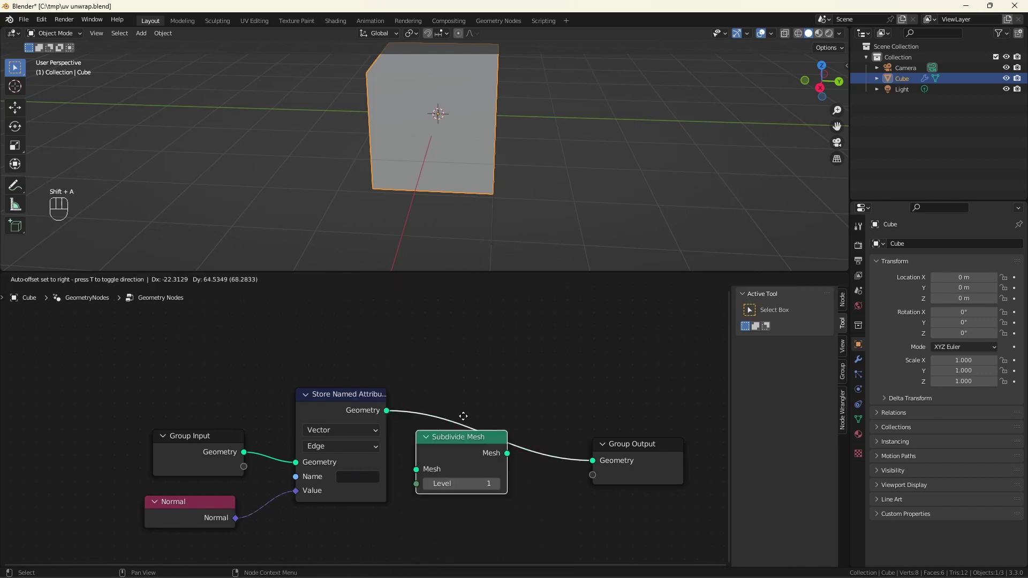
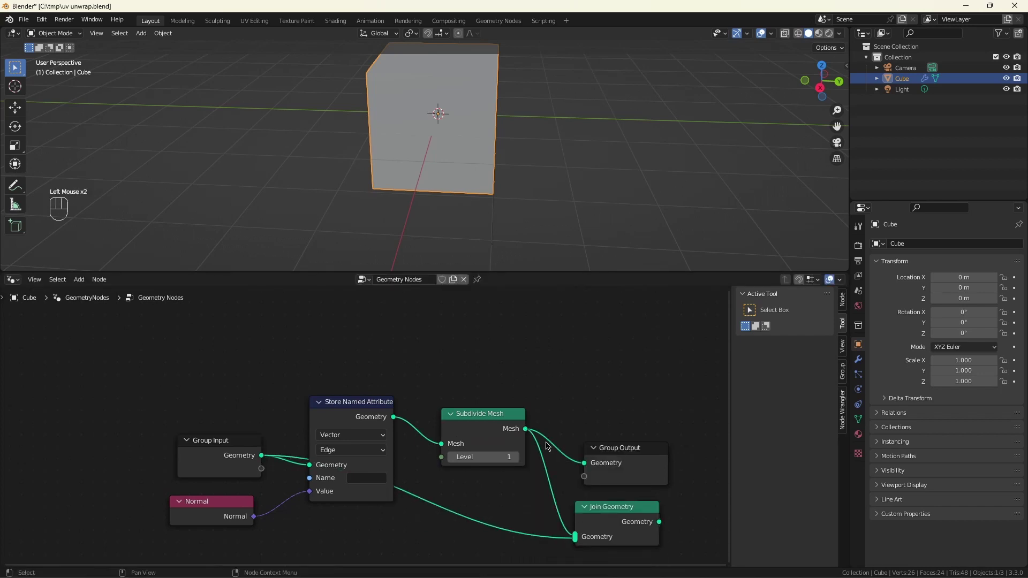
- Add Join Geometry into Group Output and switch the viewport to wireframe
left_click(605, 456)
left_click_drag(656, 524, 692, 451)
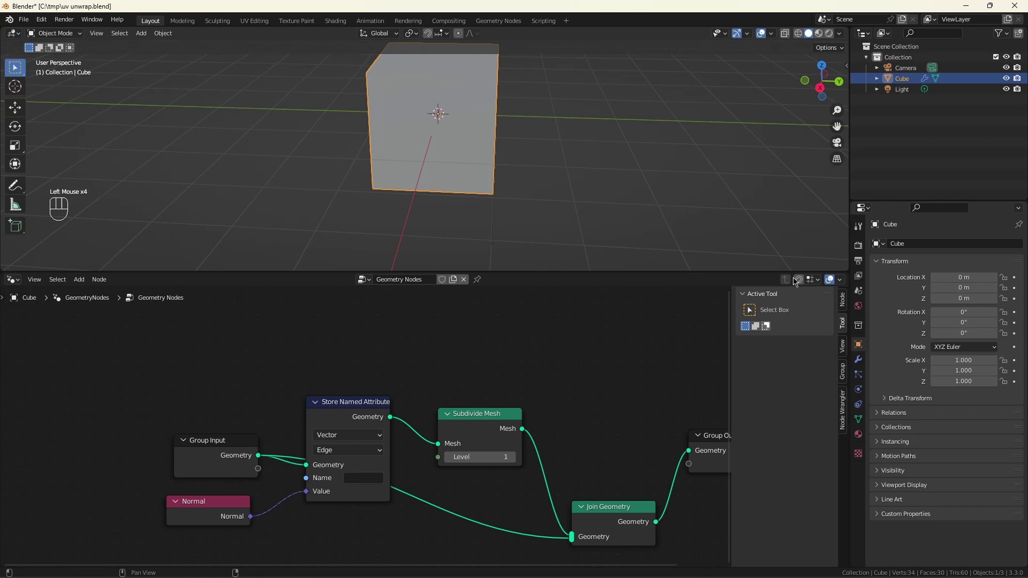
left_click(796, 36)
- Inspect the model while toggling Subdivide Level to 0 and back to 1
left_click_drag(522, 135, 498, 183)
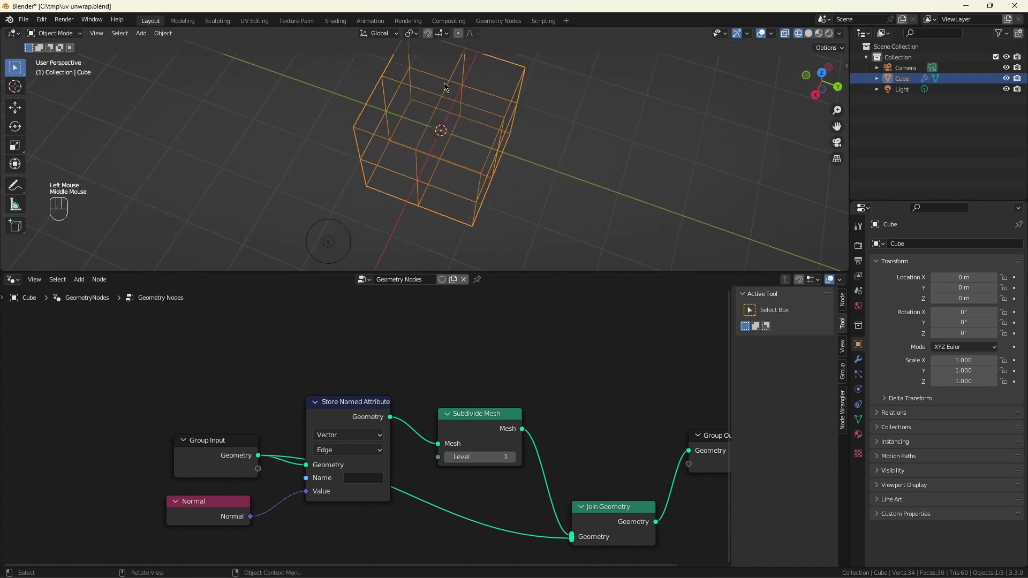
scroll("down", 3)
scroll("up", 3)
left_click(451, 464)
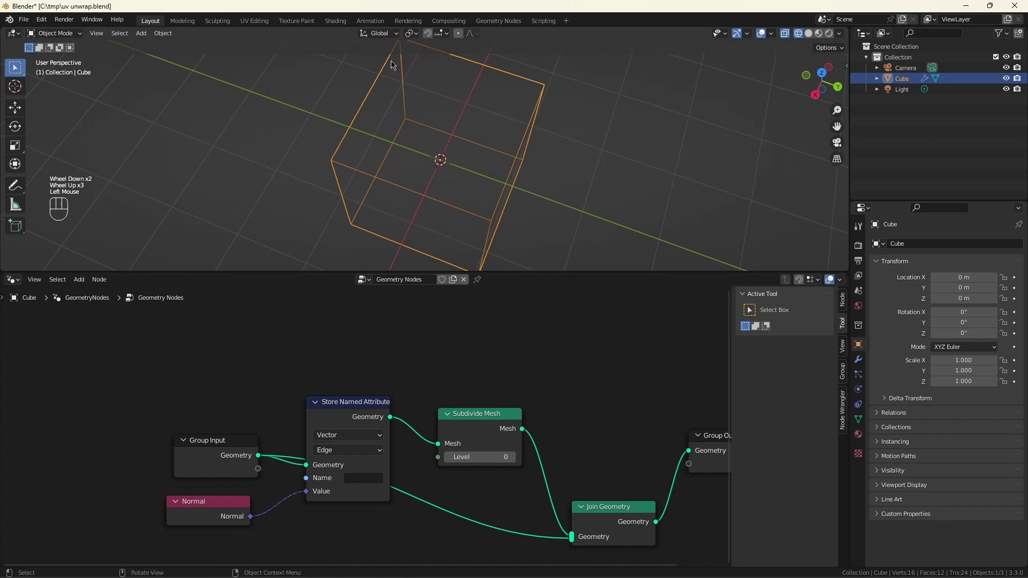
left_click(516, 464)
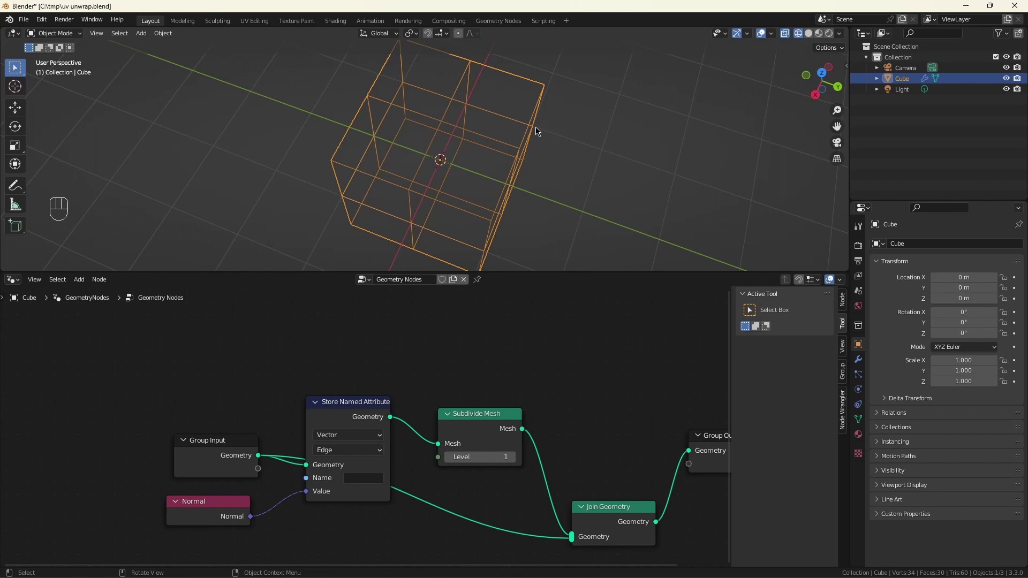
- Name the stored edge-normal attribute EdgeNorm
scroll("up", 3)
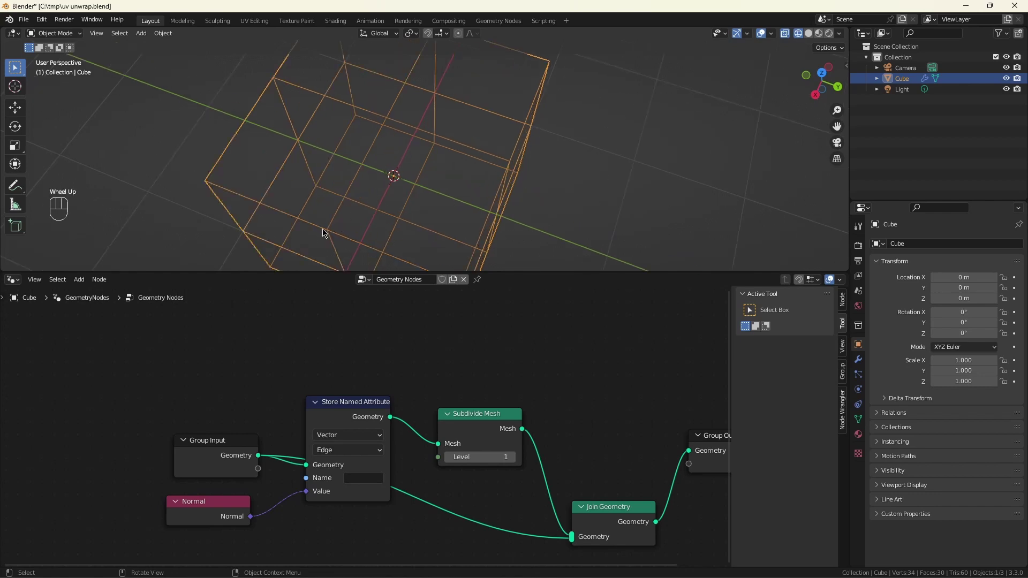
scroll("down", 3)
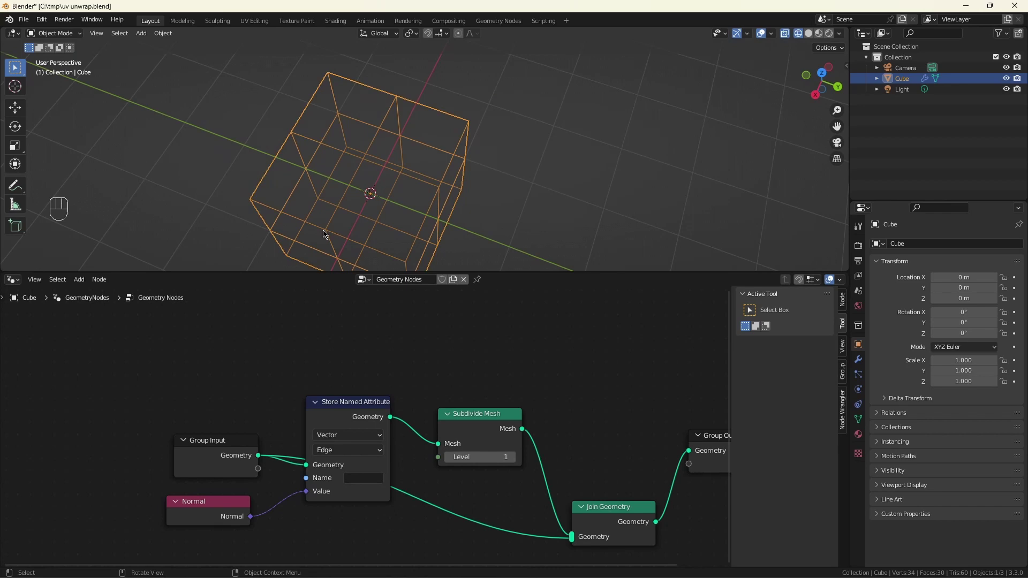
left_click_drag(365, 482, 432, 524)
key("BackSpace")
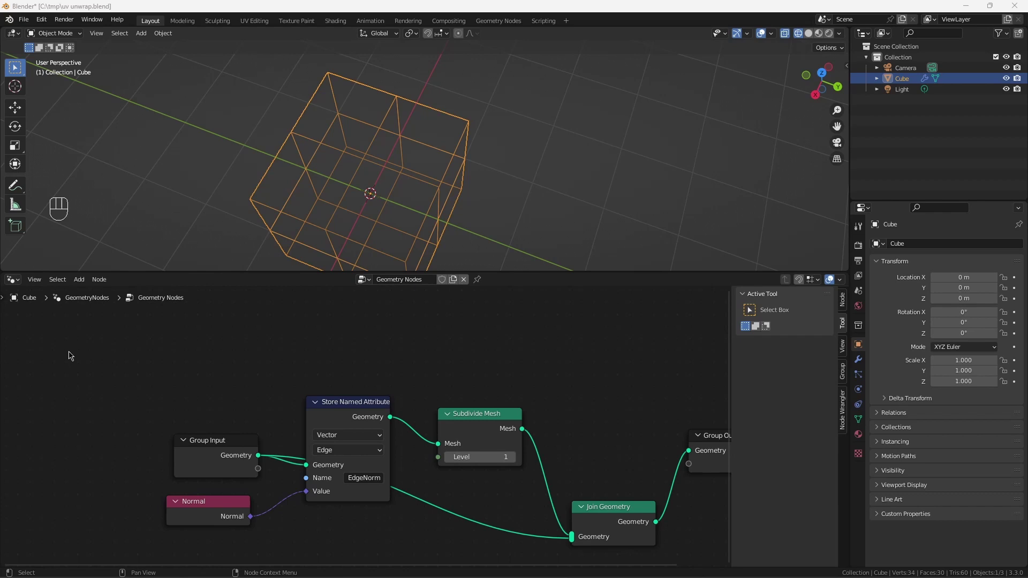
- Add Instance on Points with a Curve Line instance, then Realize Instances
scroll("down", 3)
left_click(349, 407)
left_click_drag(396, 400, 349, 370)
scroll("up", 3)
key("shift+a")
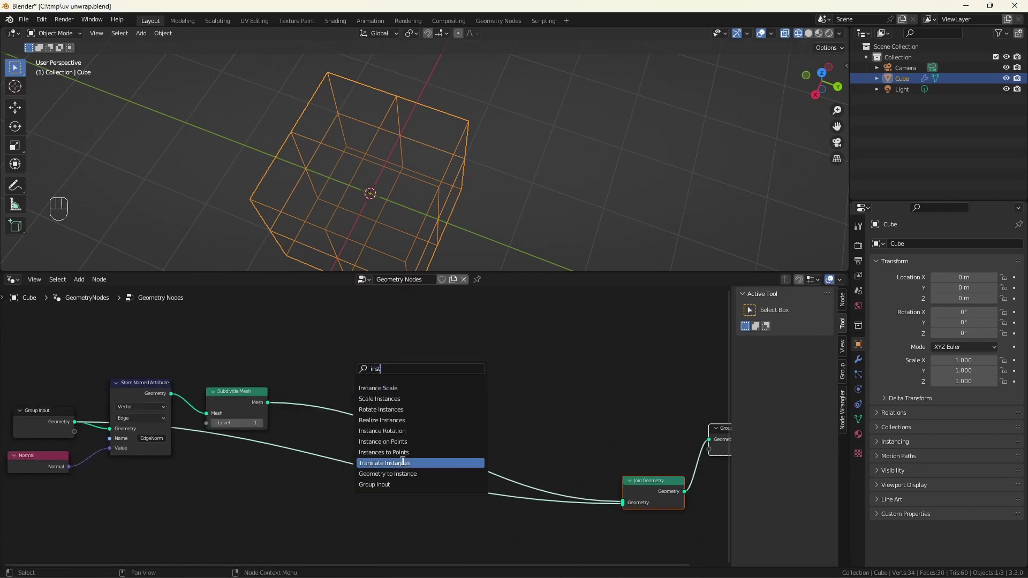
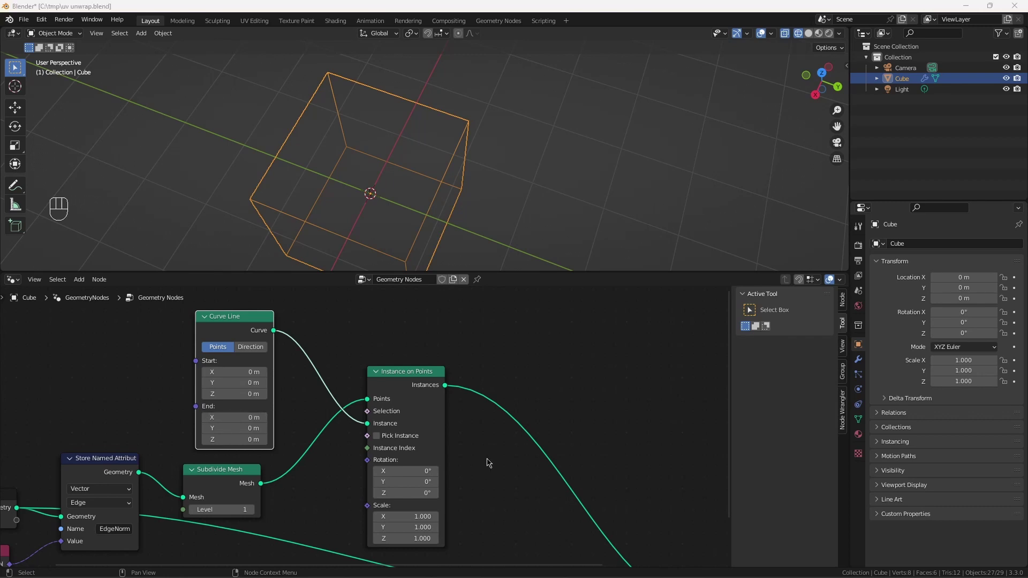
left_click(500, 472)
key("shift+a")
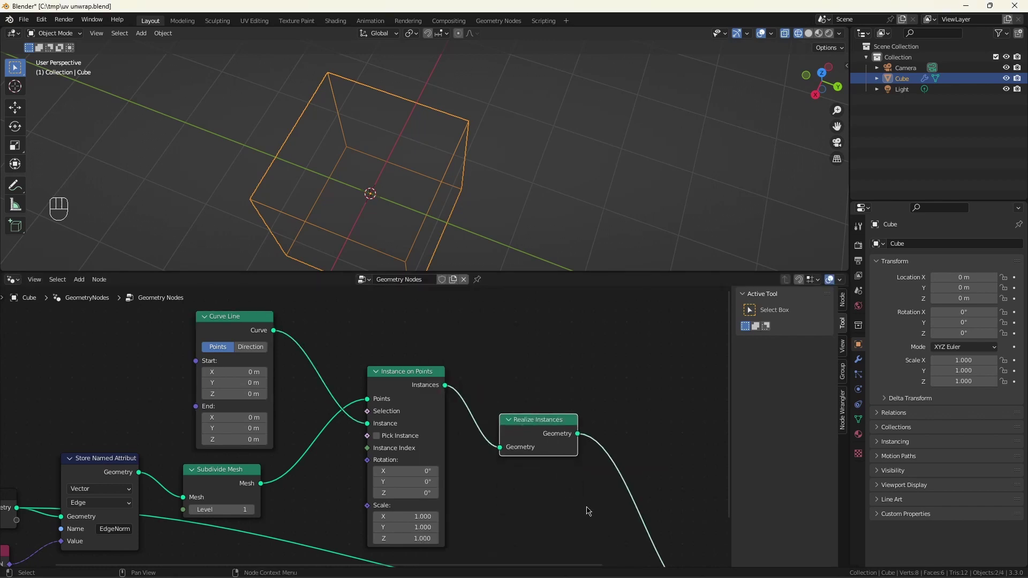
- Add Set Position offset by Named Attribute EdgeNorm with Endpoint Selection
key("shift+a")
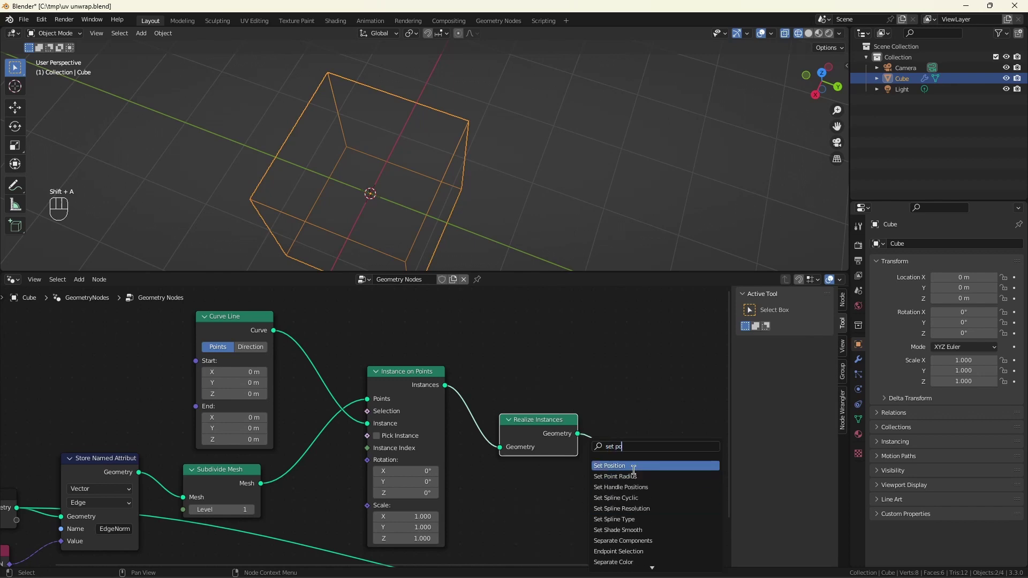
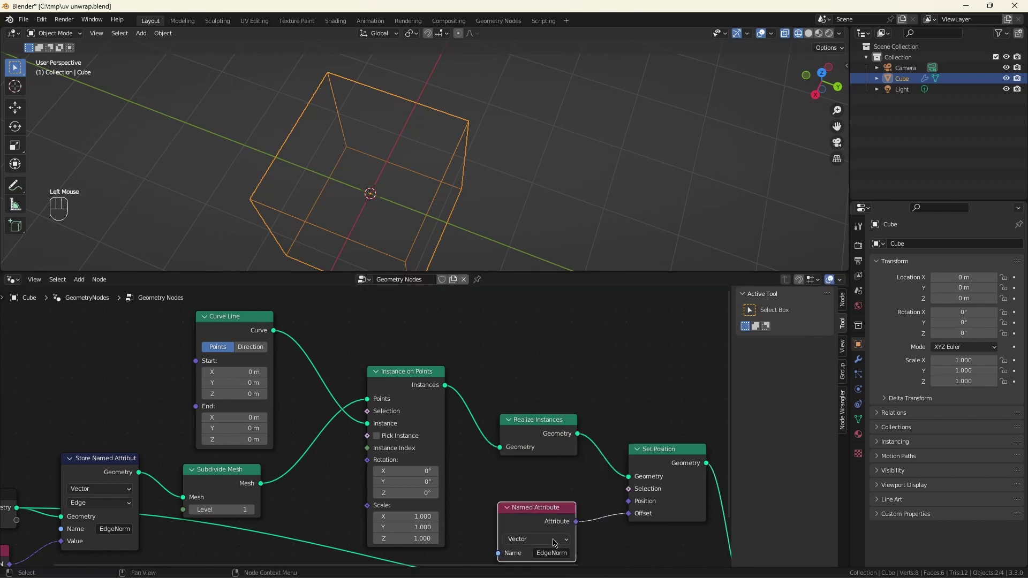
scroll("down", 3)
scroll("up", 3)
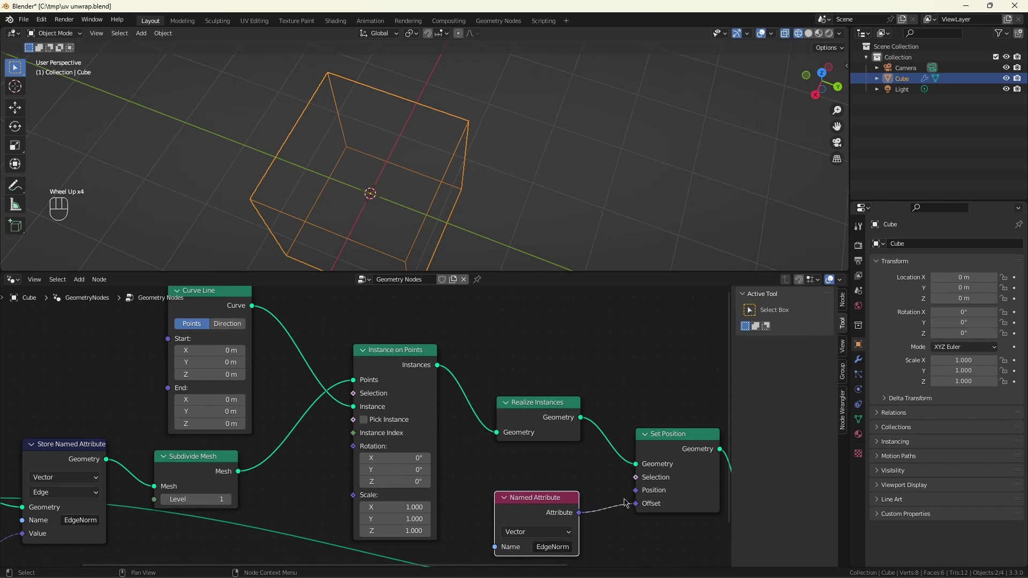
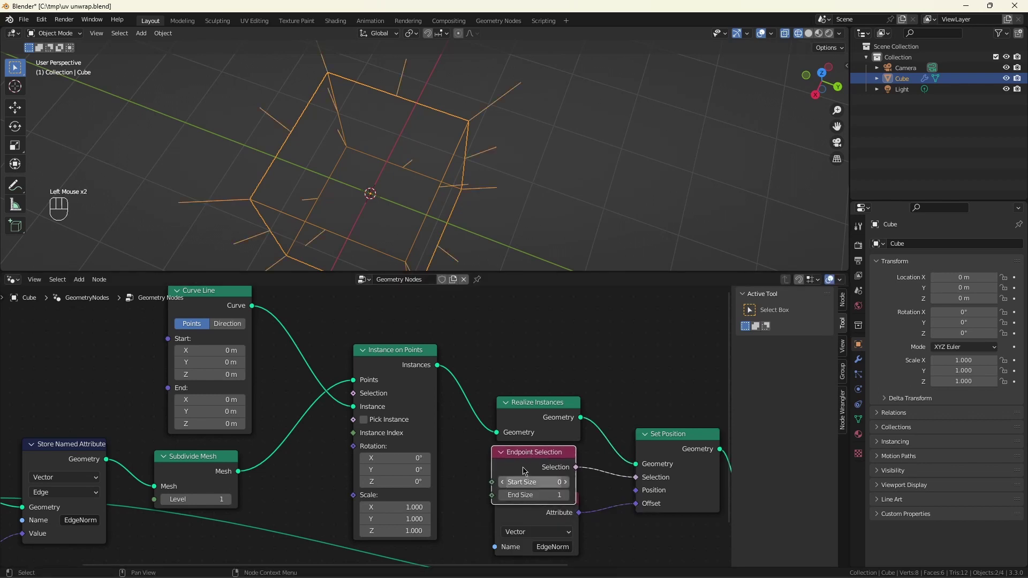
left_click(564, 407)
left_click(539, 455)
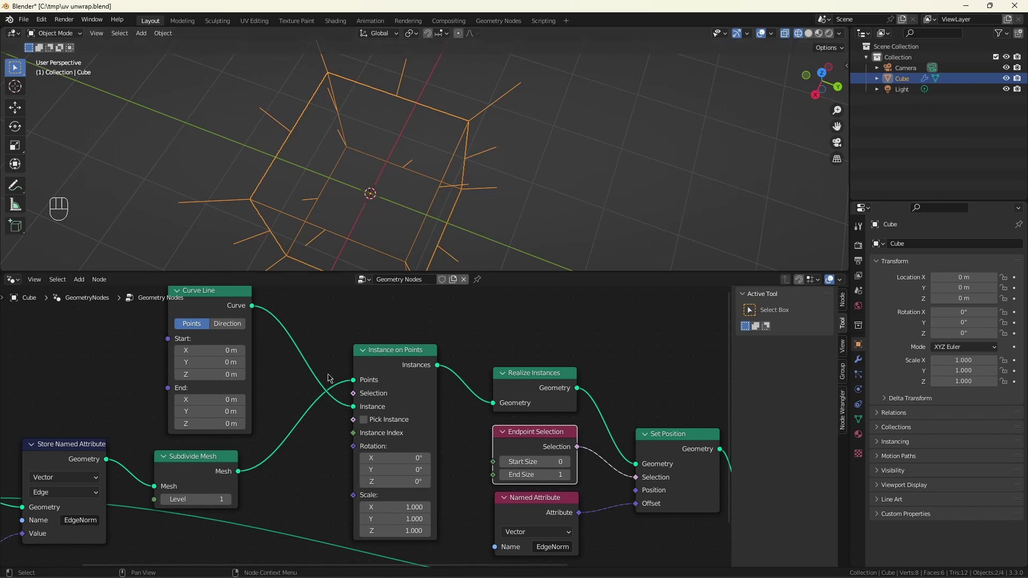
- Add Curve to Mesh with a Curve Circle profile (Resolution 3, Radius 0.02 m) into Join Geometry
scroll("down", 3)
scroll("down", 3)
left_click(471, 416)
left_click(525, 445)
scroll("up", 3)
left_click(435, 481)
scroll("up", 3)
key("shift+a")
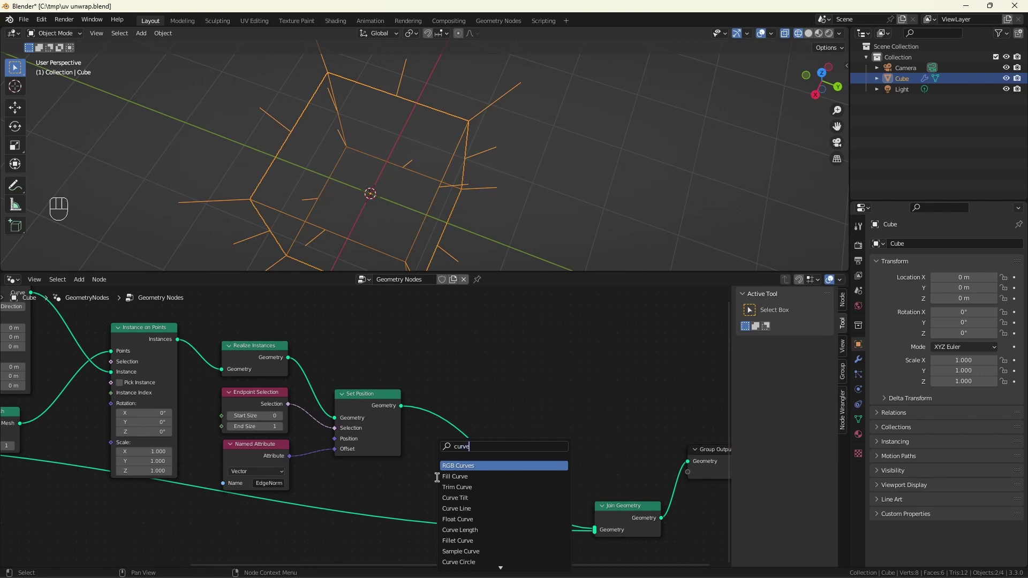
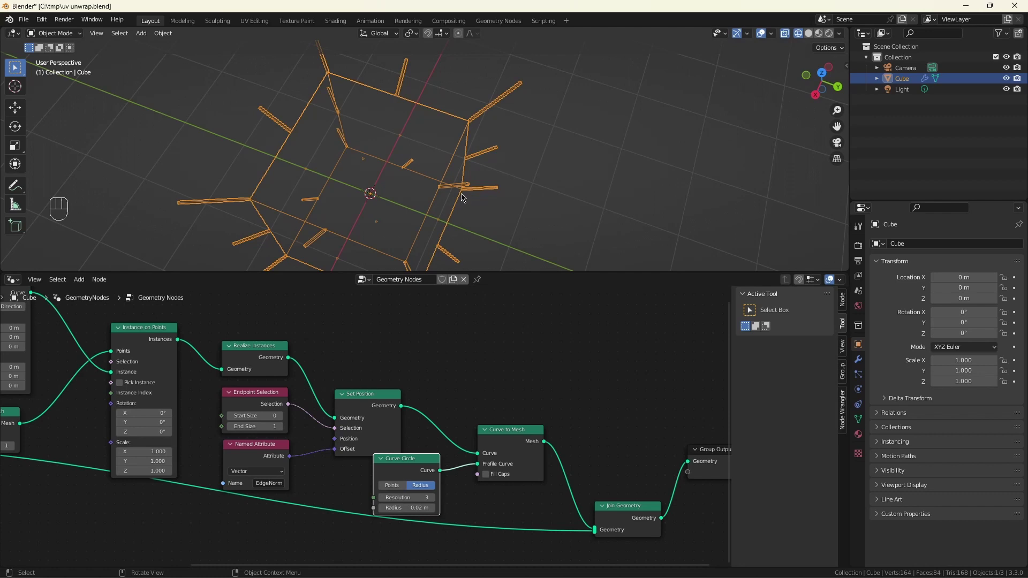
- Save the file and review the tube result in the viewport
key("ctrl+s")
scroll("down", 3)
scroll("up", 3)
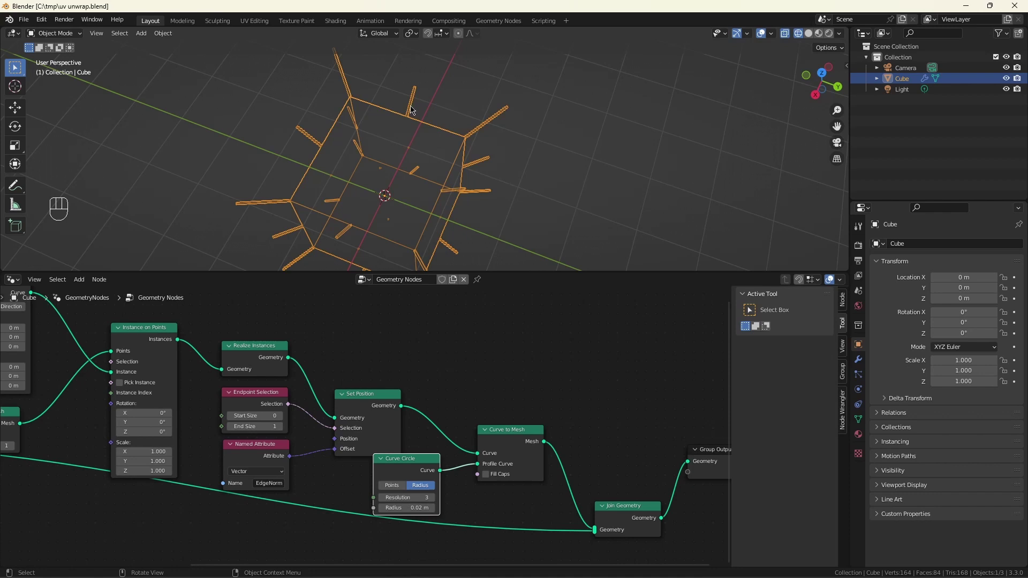
scroll("up", 3)
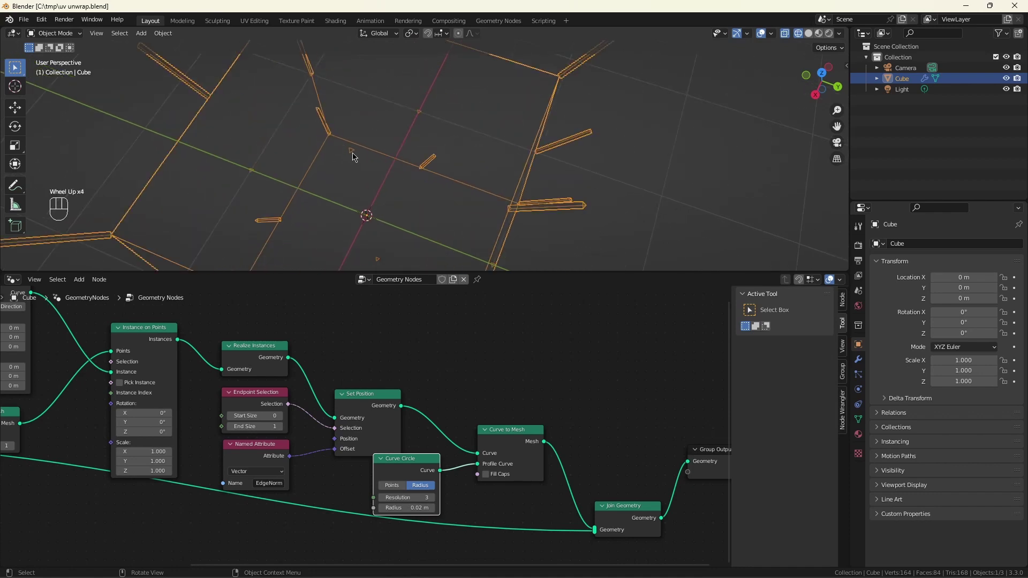
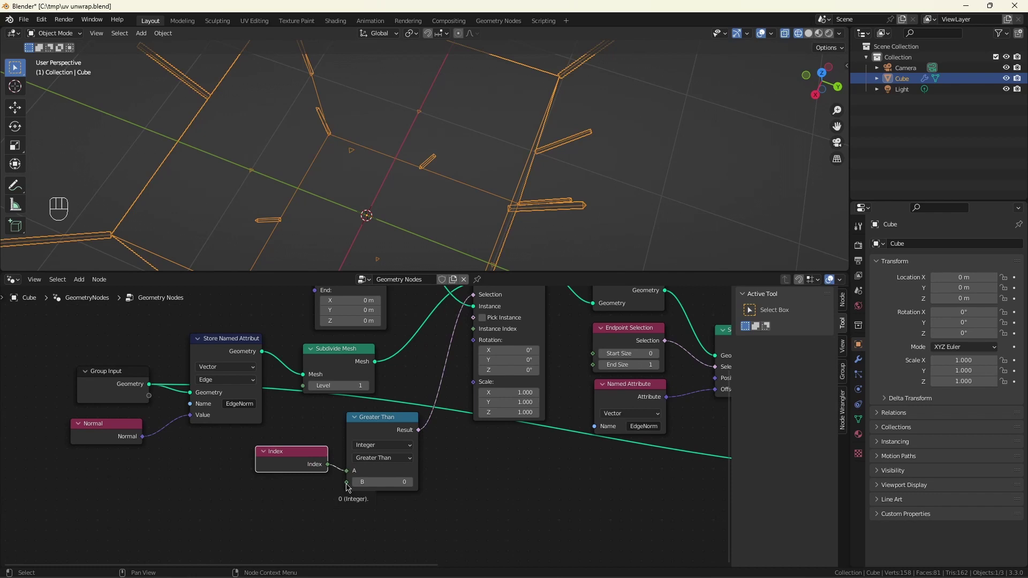
- Move Group Input aside and add Attribute Statistic on its Index, feeding Max into Greater Than B
left_click(108, 383)
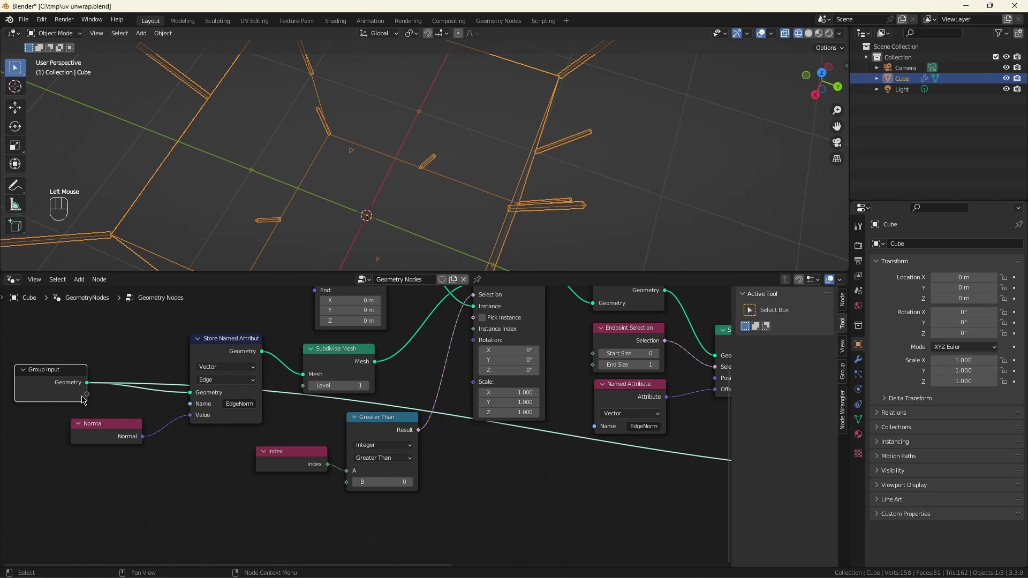
left_click(86, 387)
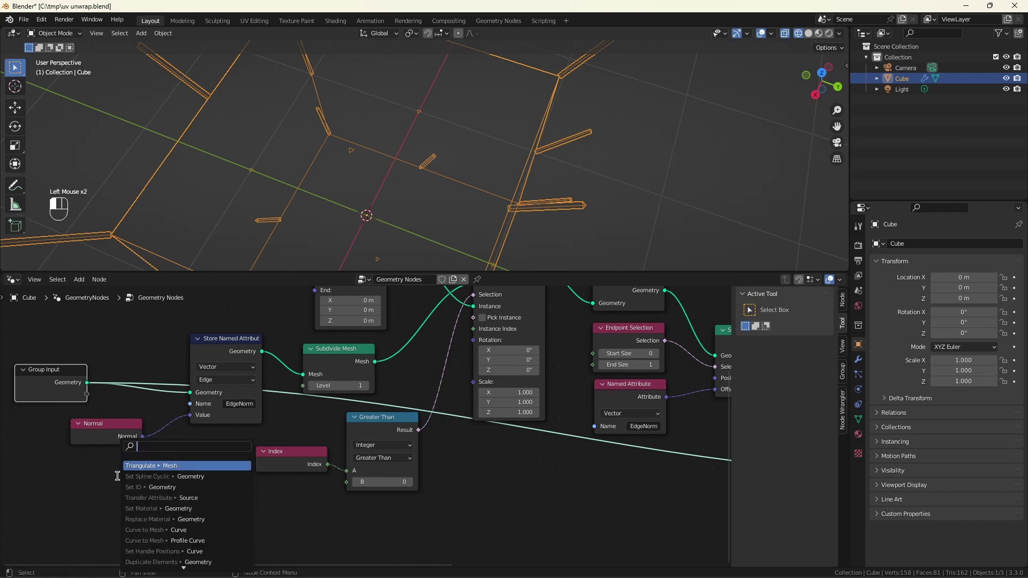
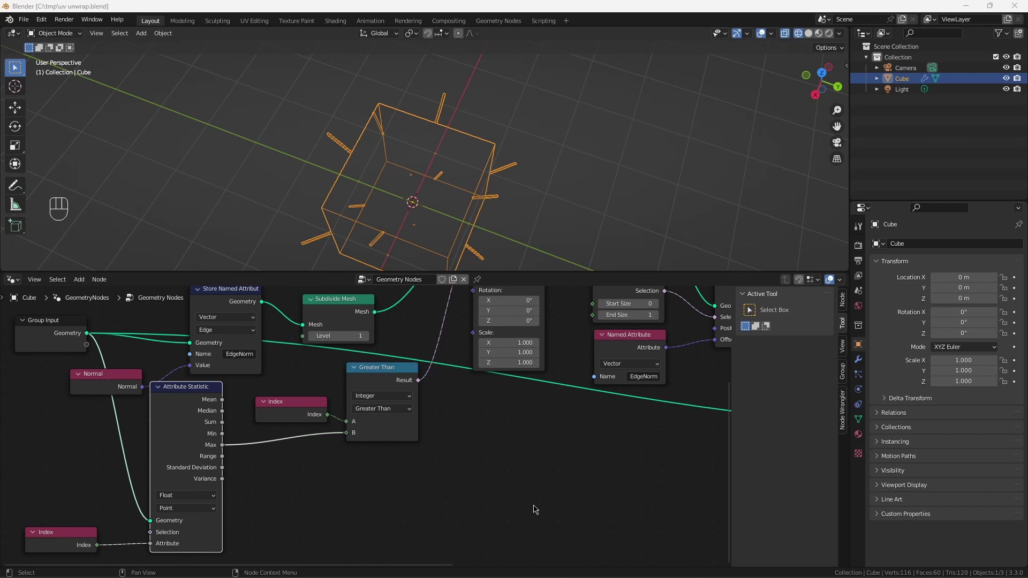
- Duplicate Store Named Attribute as a Boolean named Edge with Value ticked true
scroll("down", 3)
scroll("up", 3)
left_click_drag(253, 383, 482, 525)
left_click(445, 342)
key("shift+d")
left_click(421, 339)
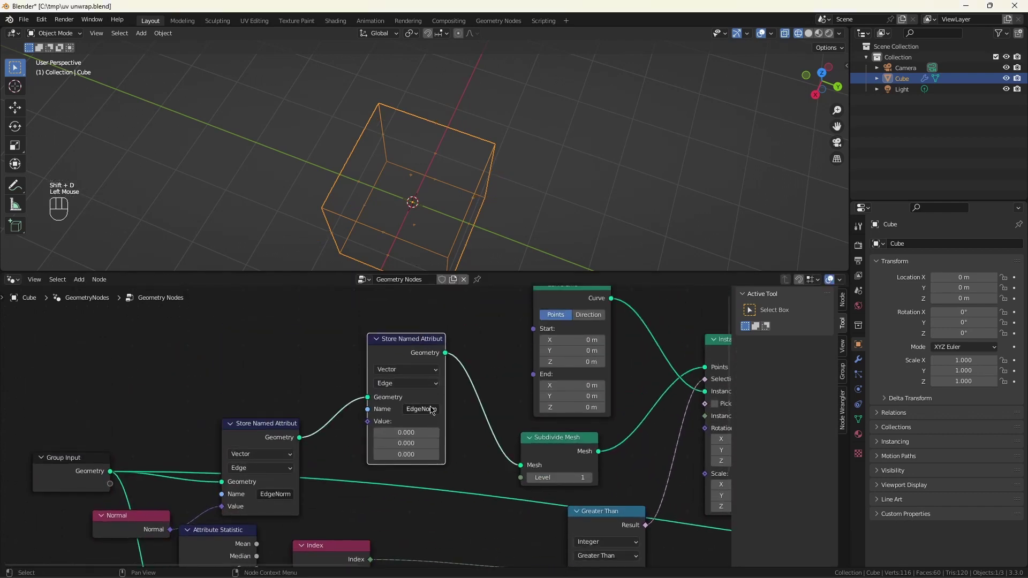
left_click_drag(410, 374, 406, 446)
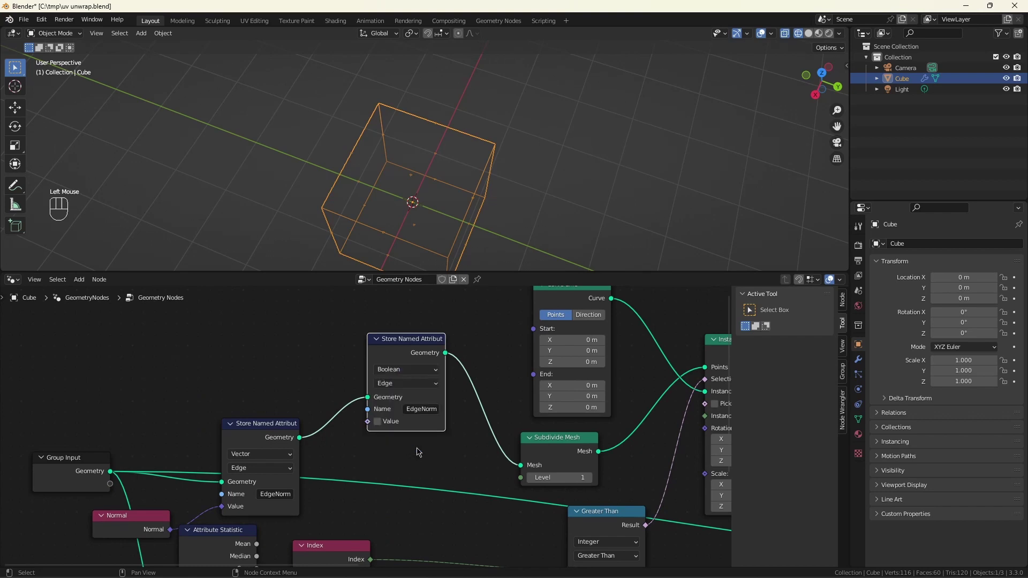
left_click_drag(420, 416, 419, 417)
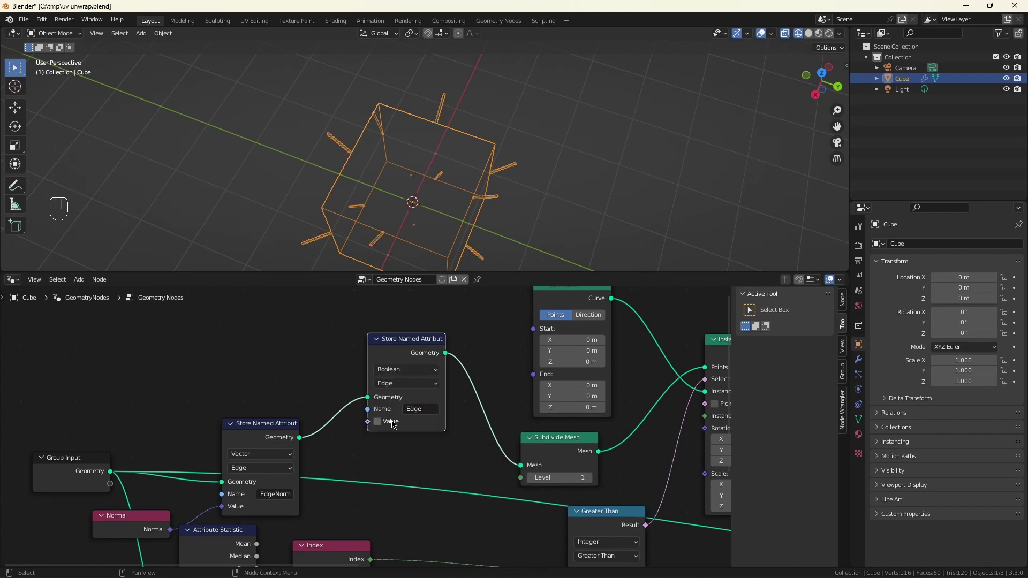
left_click_drag(385, 422, 394, 341)
key("ctrl+shift+z")
- Add a Named Attribute 'Edge' reader into the And node and inspect the box
key("shift+a")
key("o")
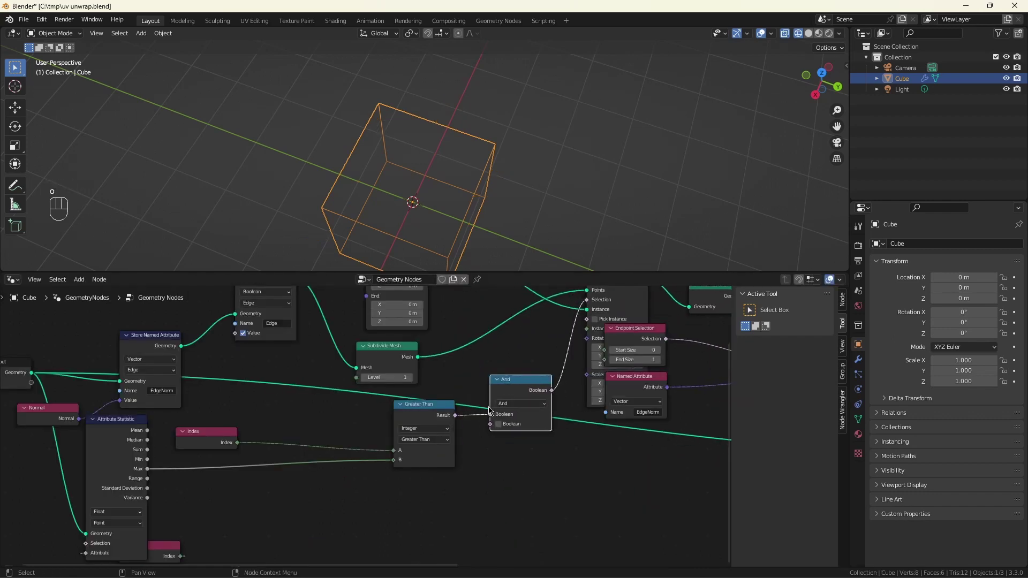
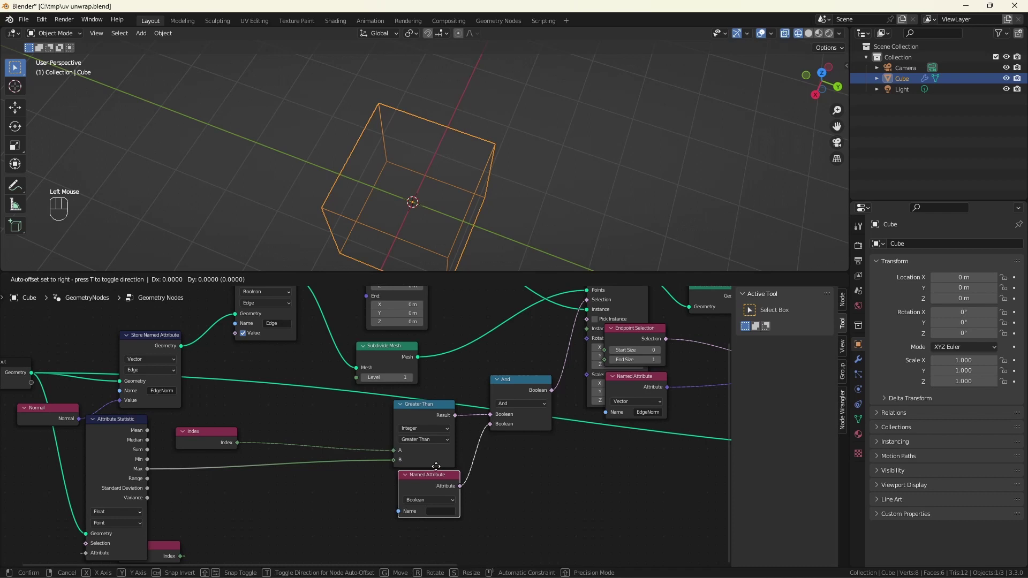
left_click_drag(438, 514, 475, 475)
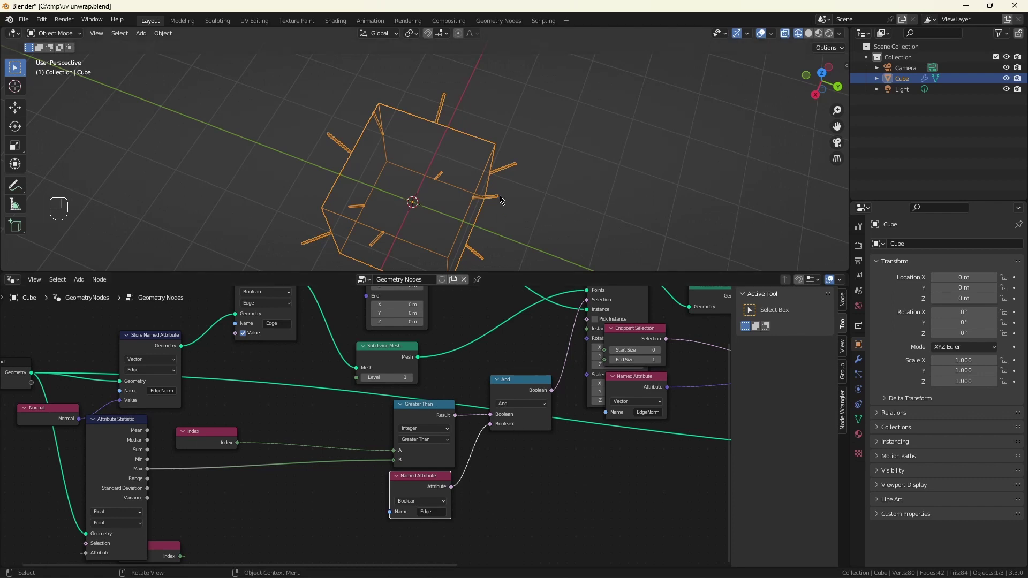
left_click_drag(515, 209, 383, 156)
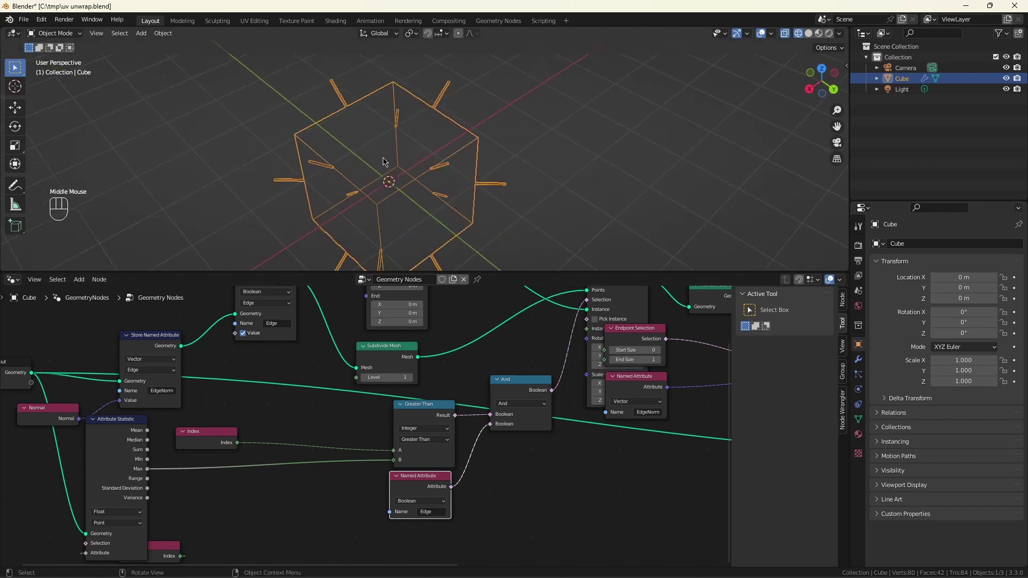
scroll("down", 3)
scroll("up", 3)
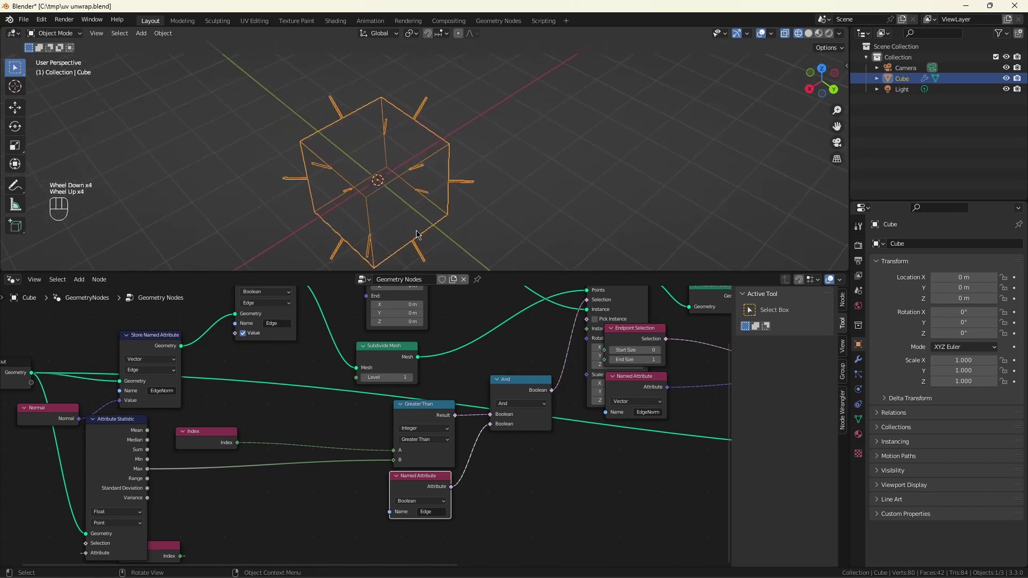
scroll("down", 3)
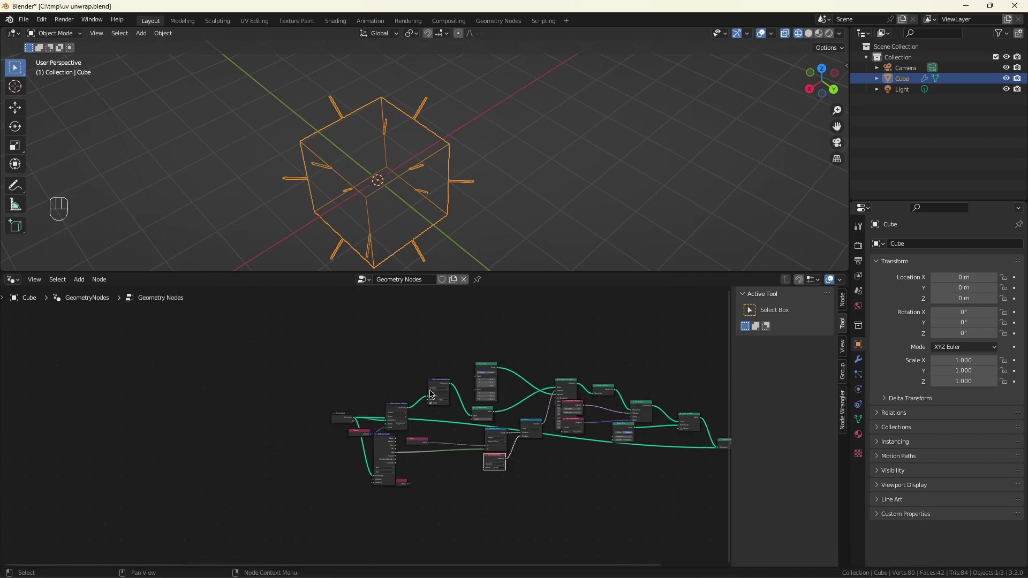
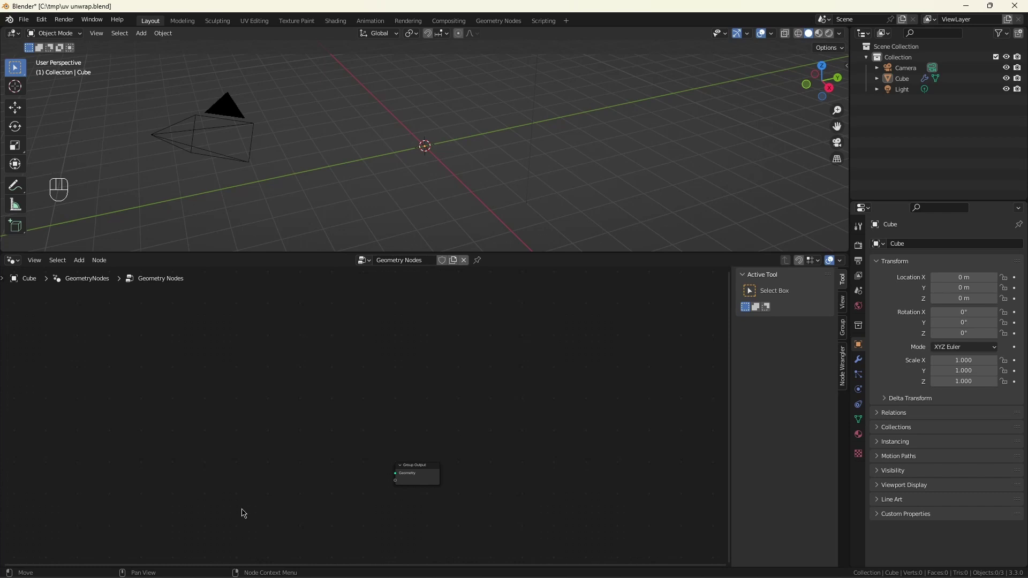
- Add Fill Curve, Extrude Mesh and Subdivide Mesh into Group Output, then Store Named Attribute on the link
scroll("up", 3)
left_click(242, 493)
key("shift+a")
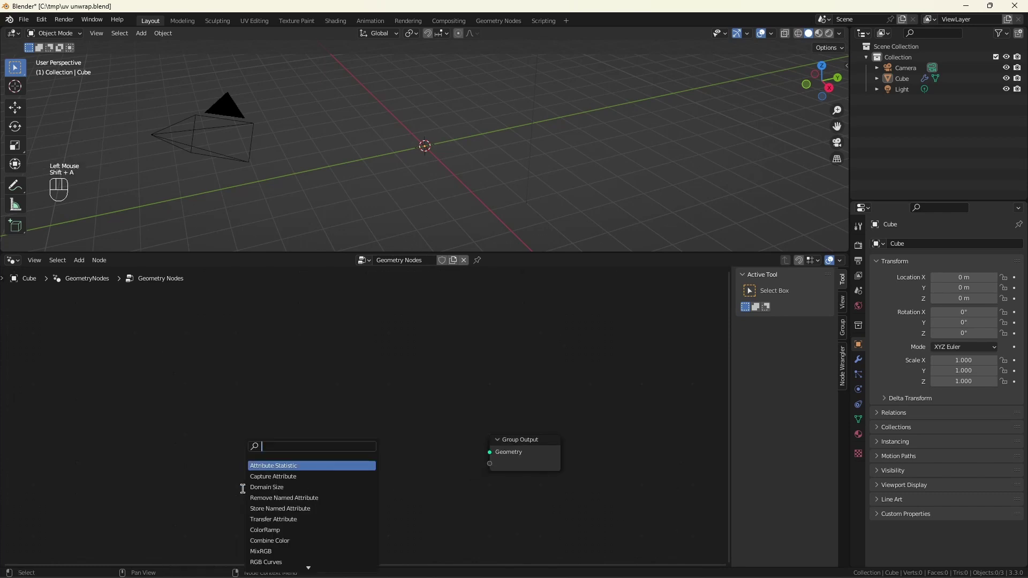
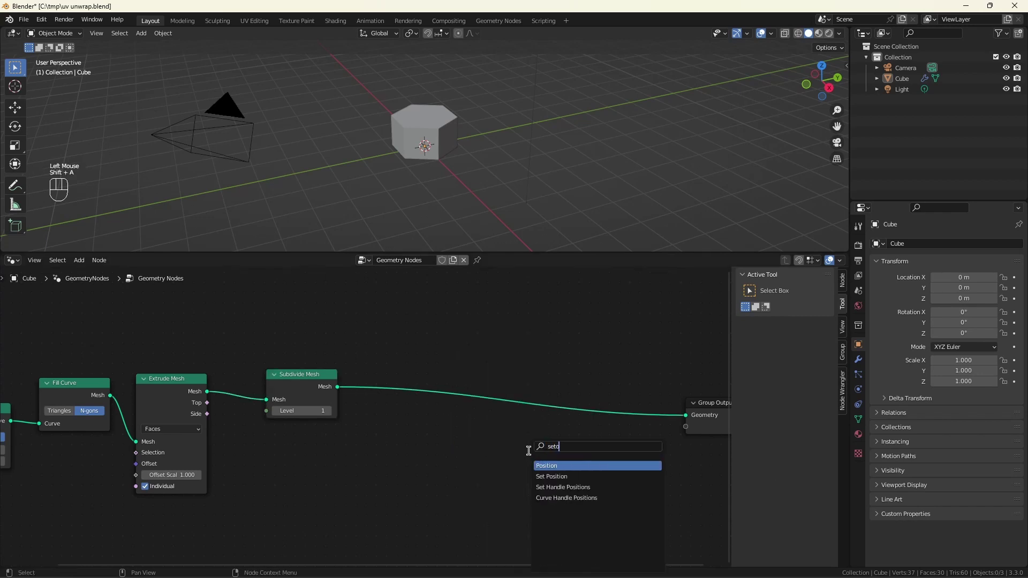
key("BackSpace")
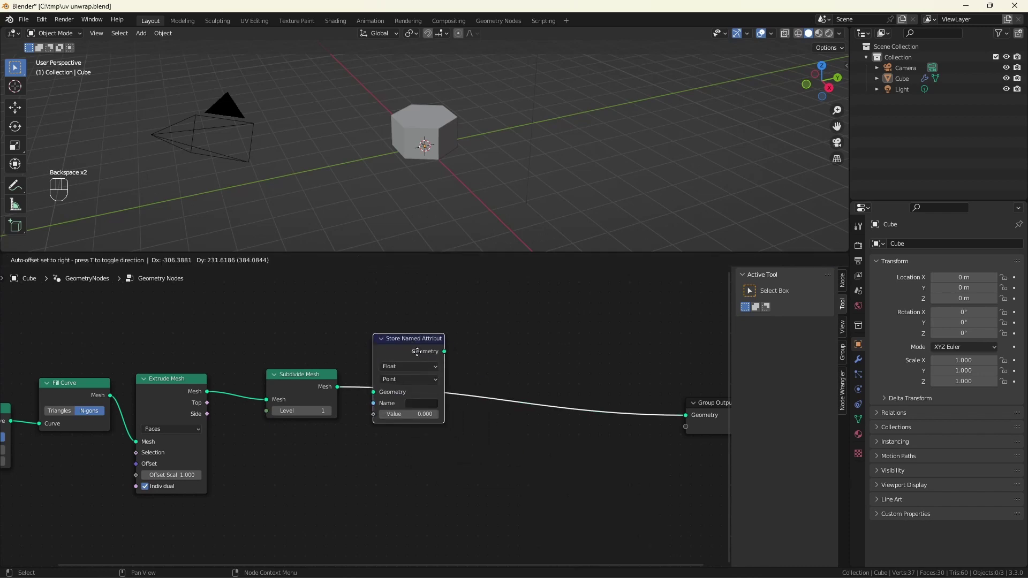
- Duplicate Store Named Attribute and set the first to Vector/Edge EdgeNorm with Normal input
key("shift+d")
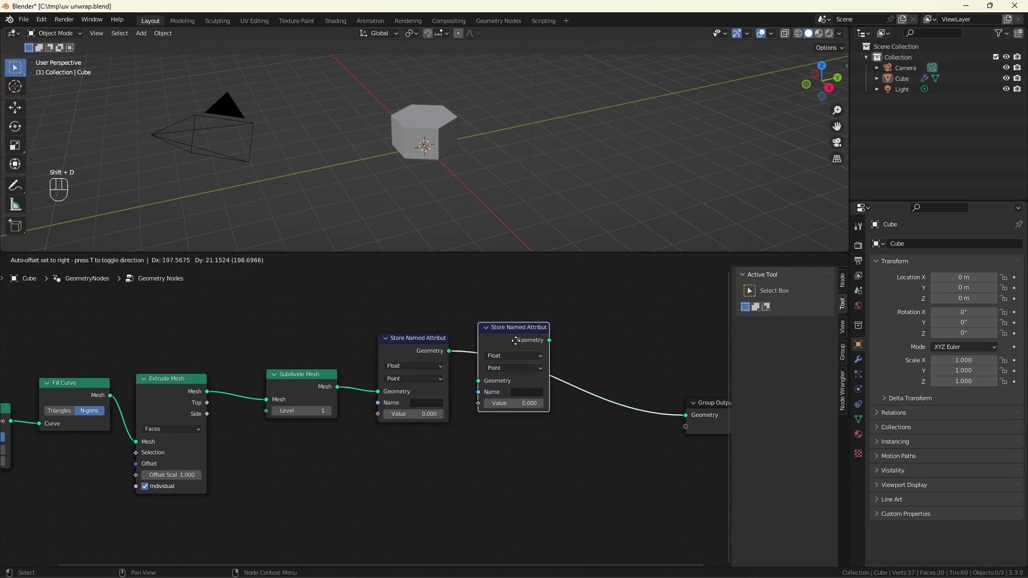
left_click(508, 351)
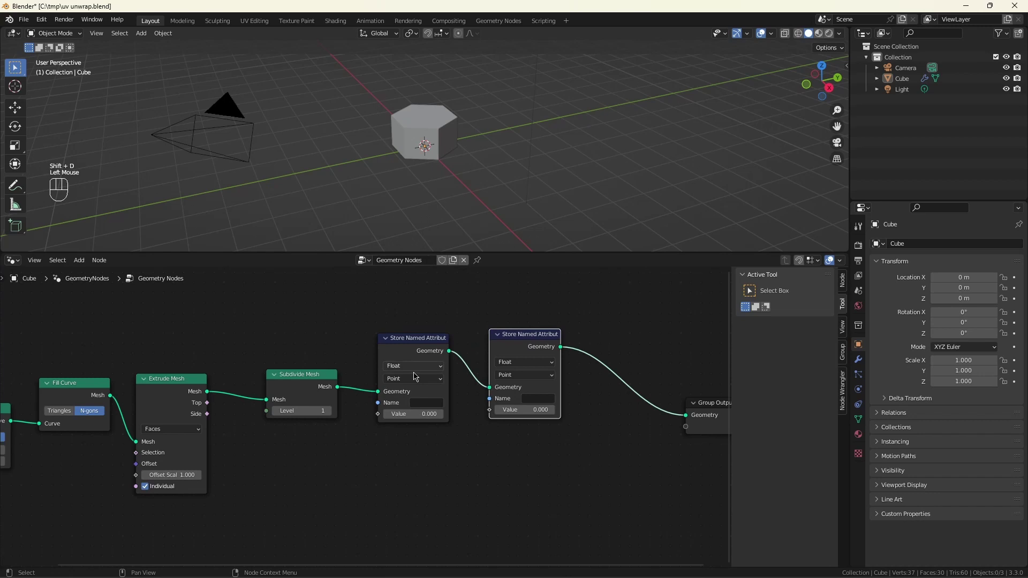
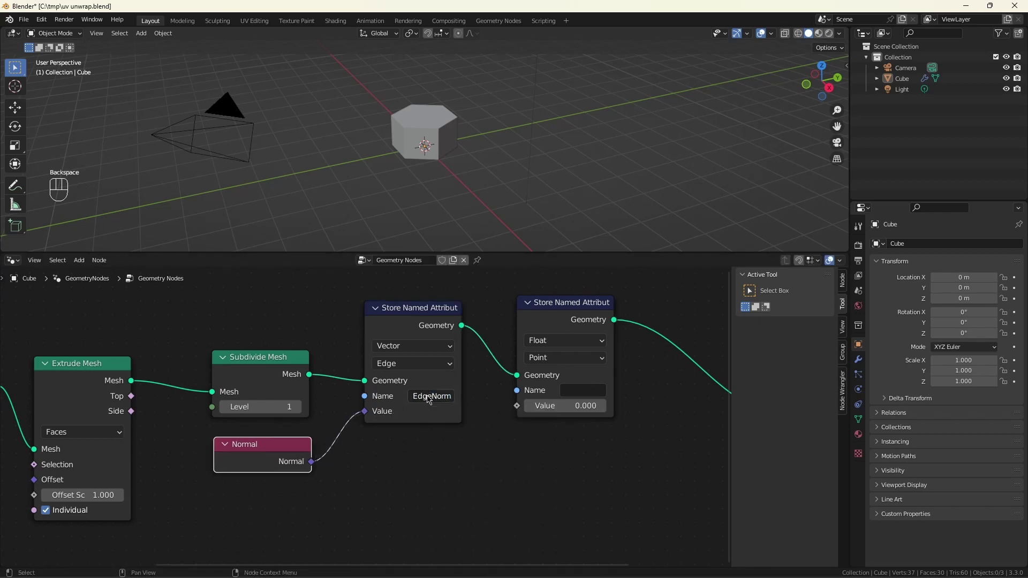
double_click(0, 37)
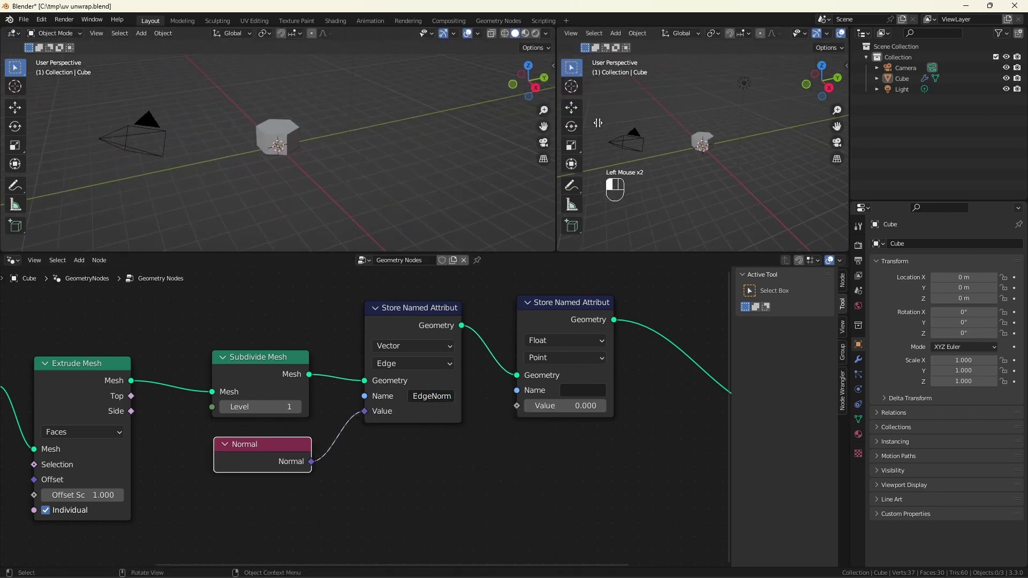
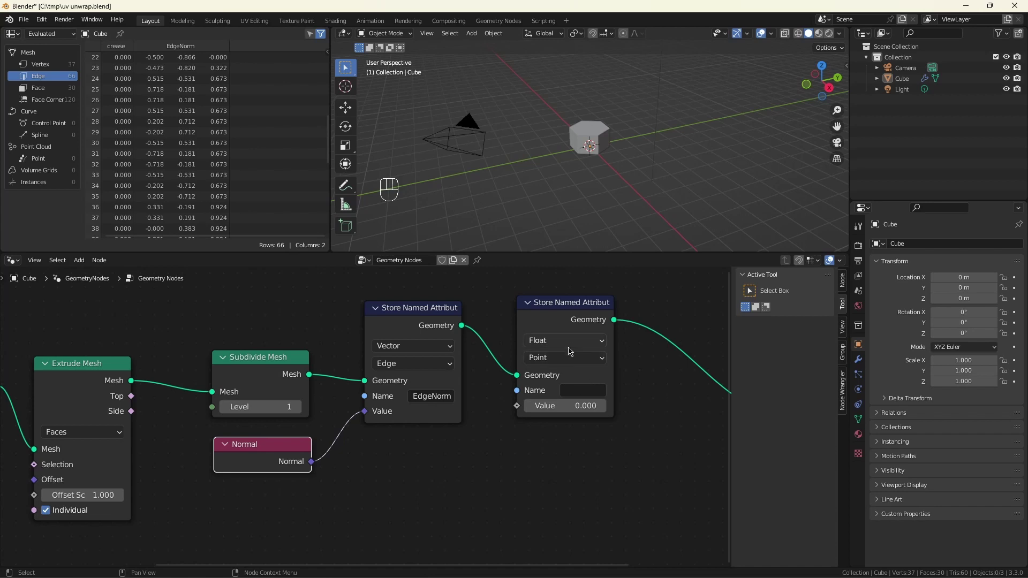
- Set the second store node to Vector on Face Corner named UVHex
left_click_drag(569, 345, 570, 387)
left_click_drag(566, 361, 584, 421)
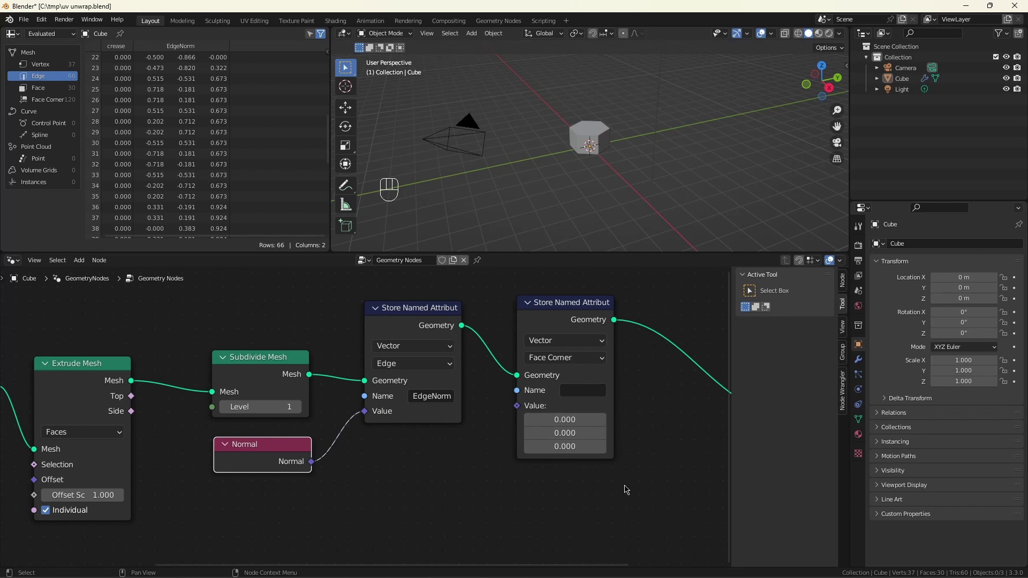
left_click_drag(583, 392, 584, 390)
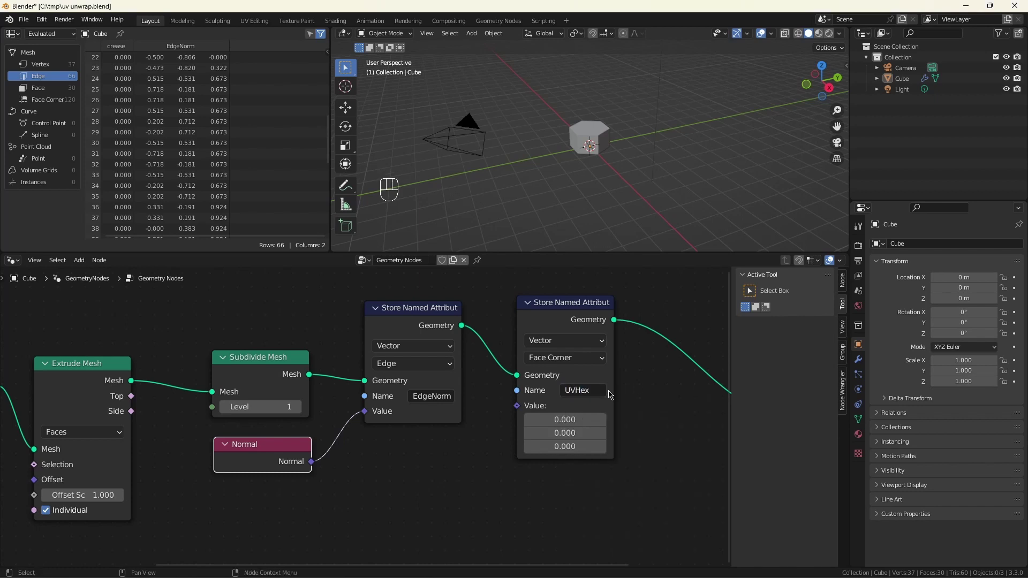
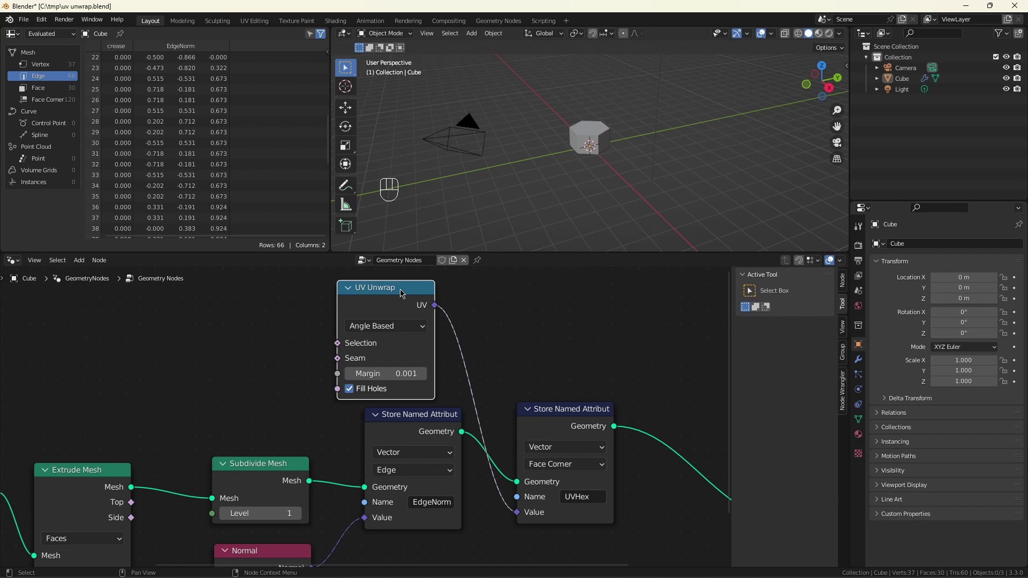
- Turn the spreadsheet area into an Asset Browser showing the User Library materials
left_click(285, 65)
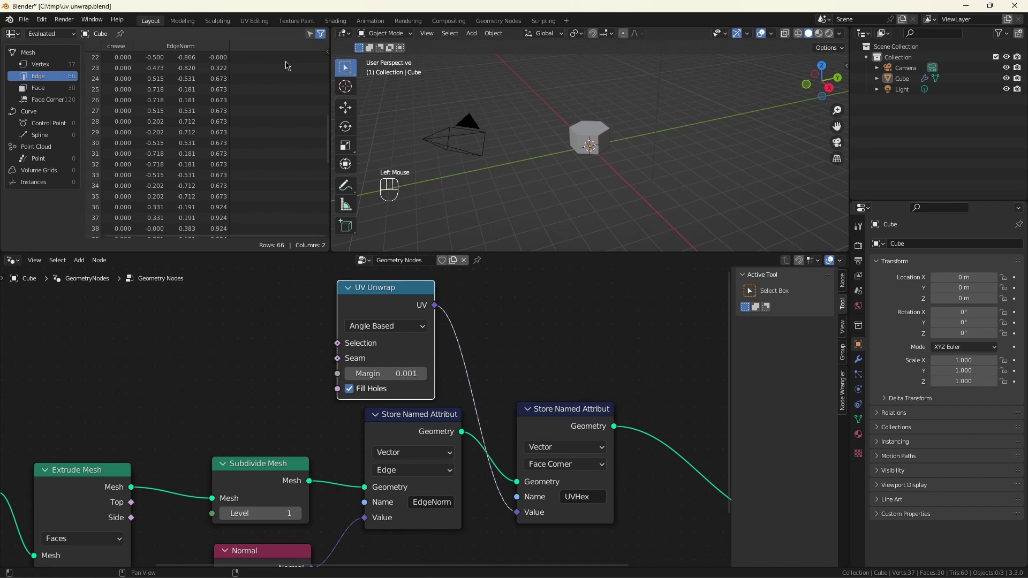
key("shift+F1")
key("shift+F1")
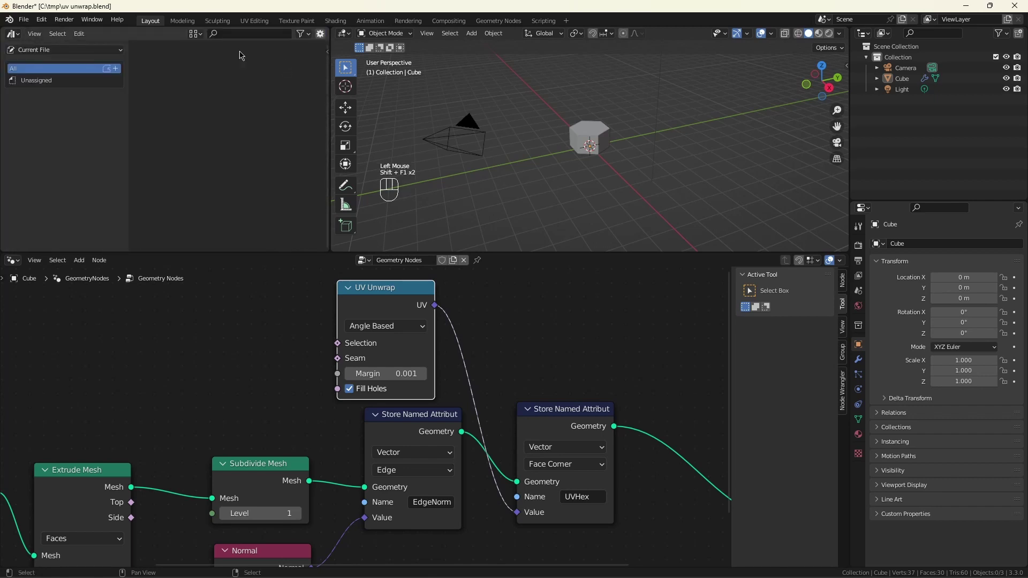
left_click(90, 60)
left_click_drag(88, 57, 83, 92)
scroll("down", 3)
scroll("up", 3)
scroll("down", 3)
left_click(166, 218)
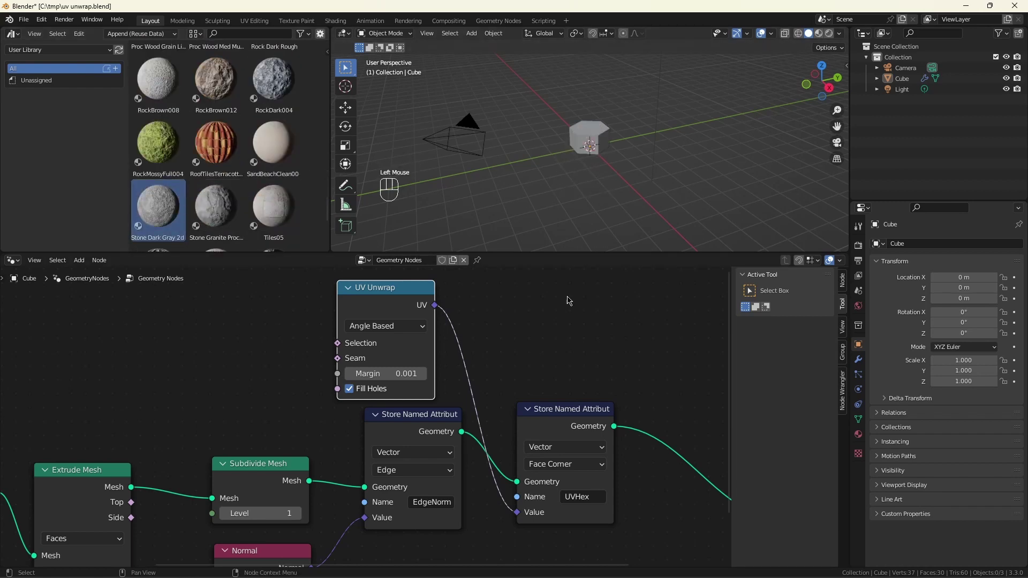
scroll("down", 3)
scroll("up", 3)
- Add a Set Material node before Group Output with the Stone Dark material
left_click(467, 369)
scroll("up", 3)
left_click(449, 326)
key("shift+a")
key("s")
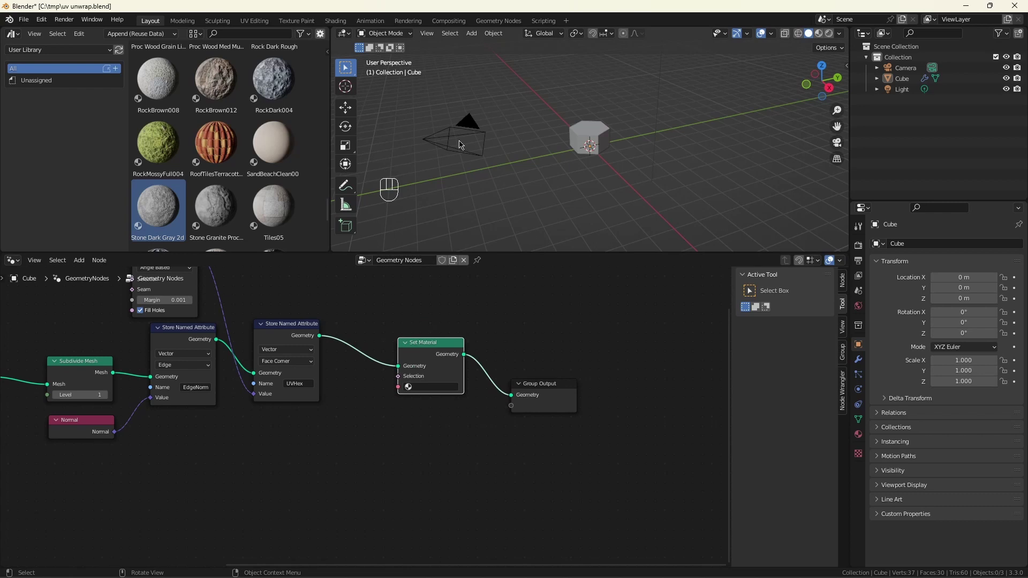
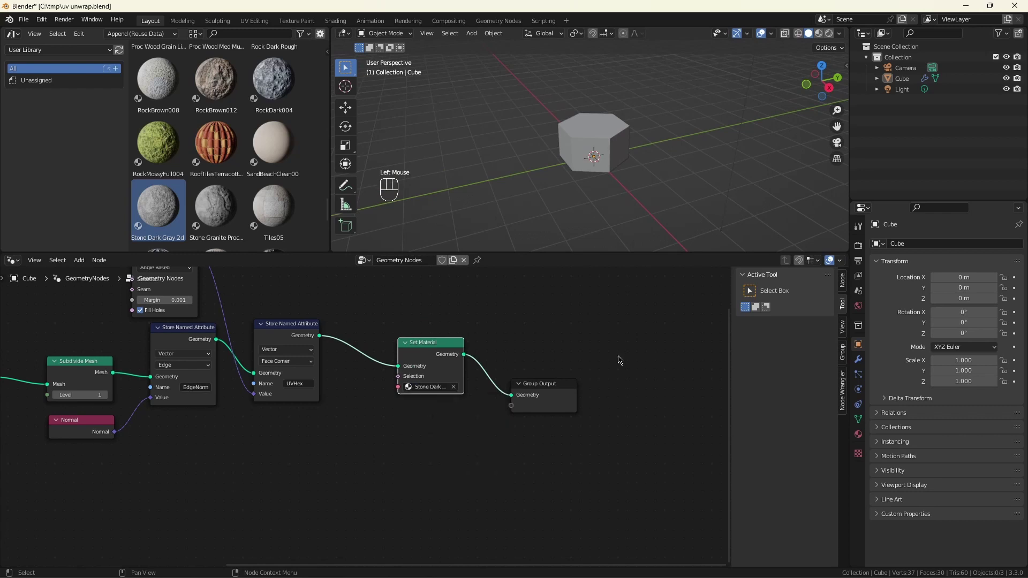
- Add an Attribute node reading UVHex to drive the stone material's mapping
left_click_drag(14, 263, 55, 362)
scroll("down", 3)
scroll("down", 3)
scroll("up", 3)
scroll("up", 3)
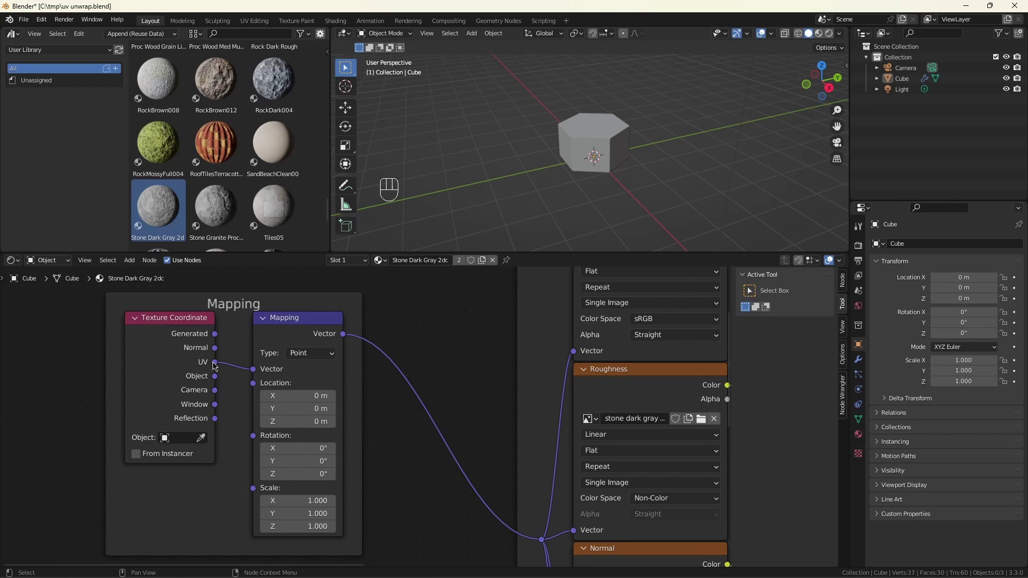
left_click(176, 481)
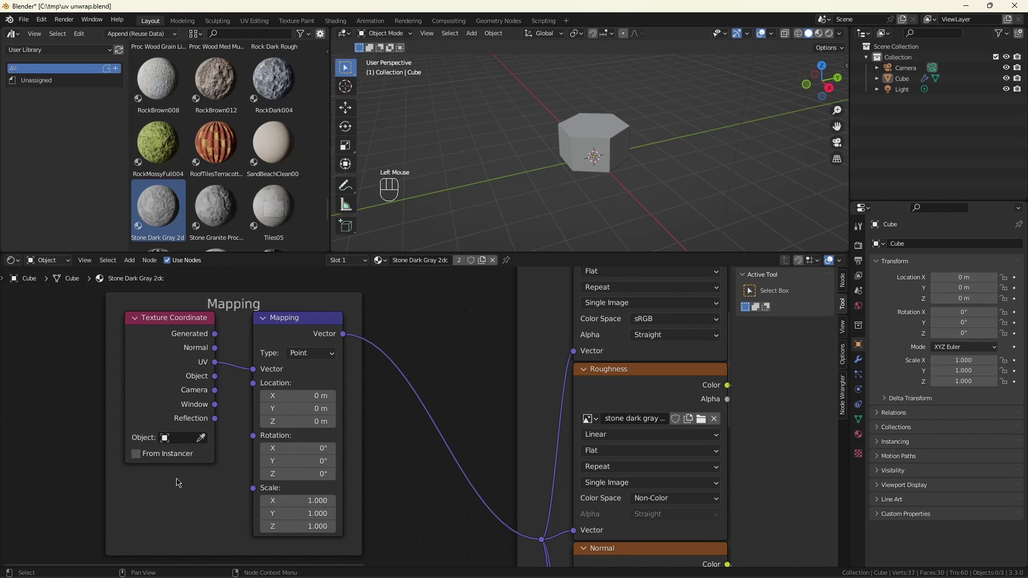
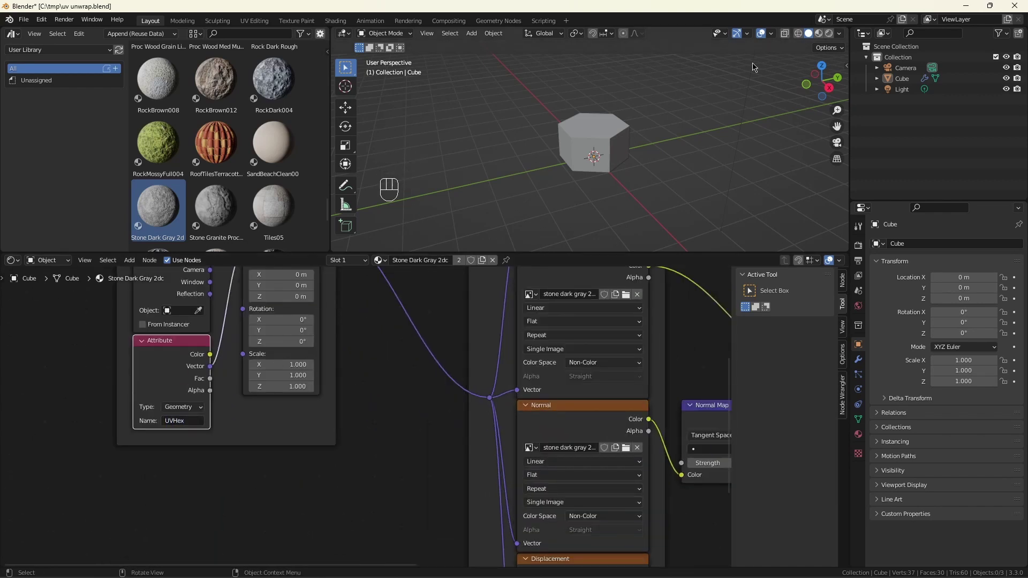
- Show Material Preview shading, frame and orbit the textured hexagonal box
left_click(829, 38)
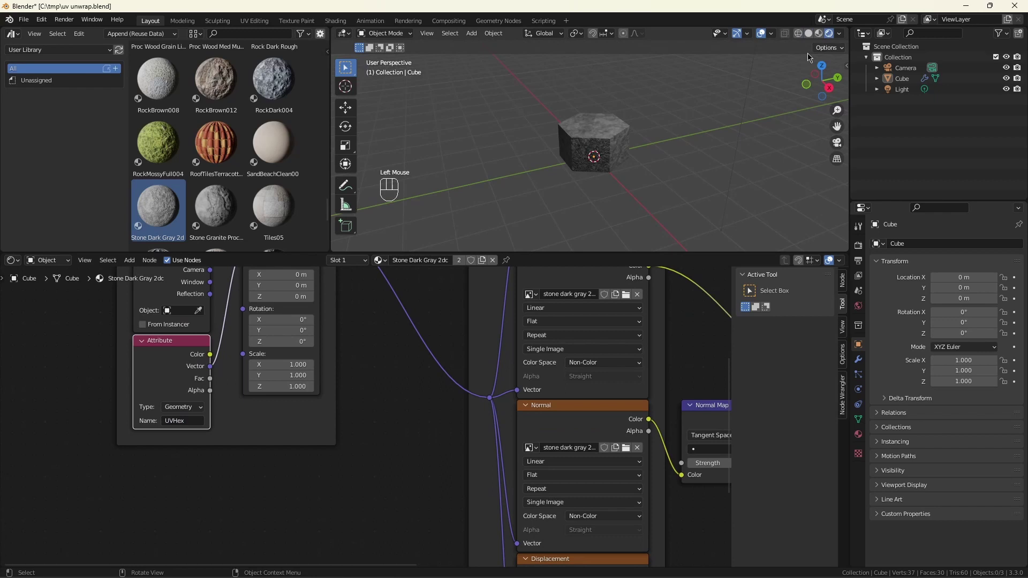
key("ctrl+s")
left_click_drag(603, 125, 599, 164)
scroll("up", 3)
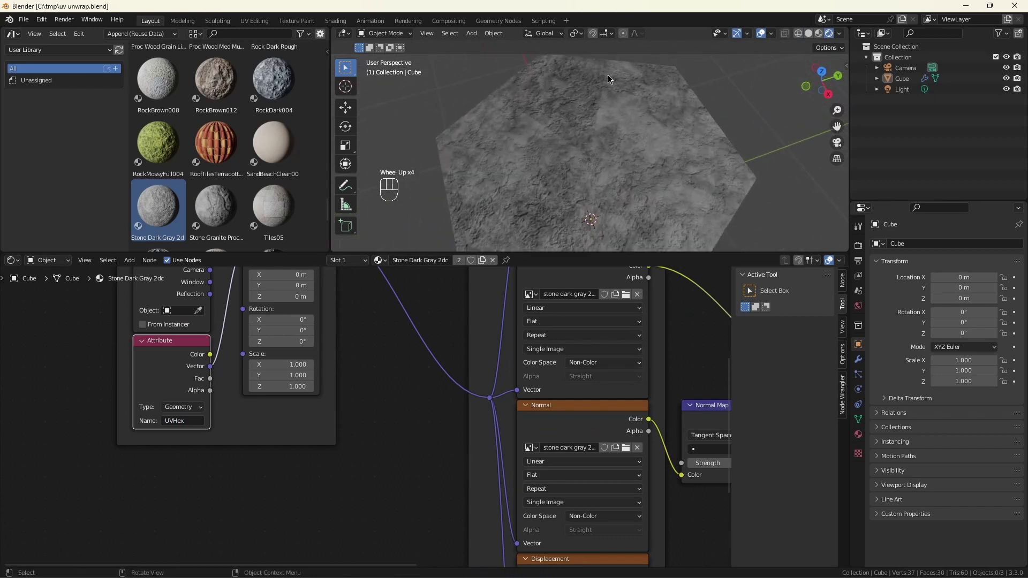
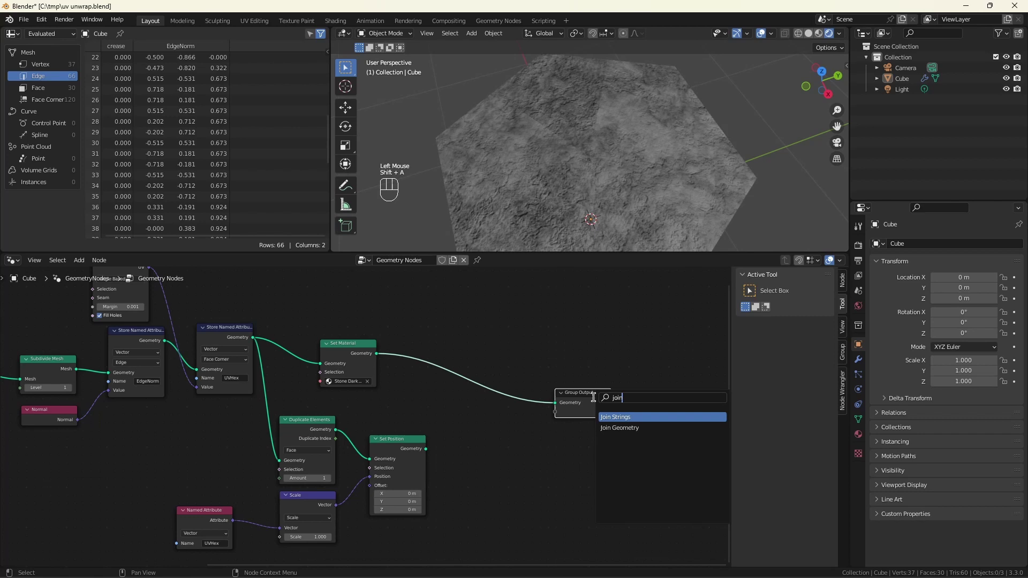
- Feed the offset duplicated faces into Join Geometry and view the result in wireframe
left_click_drag(424, 451, 479, 408)
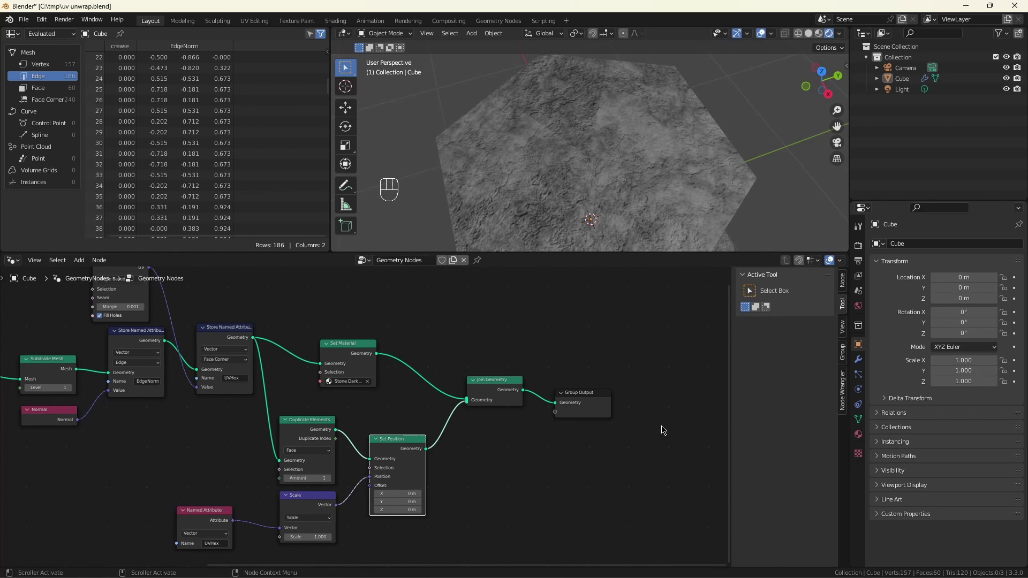
left_click(798, 35)
scroll("down", 3)
scroll("down", 3)
scroll("up", 3)
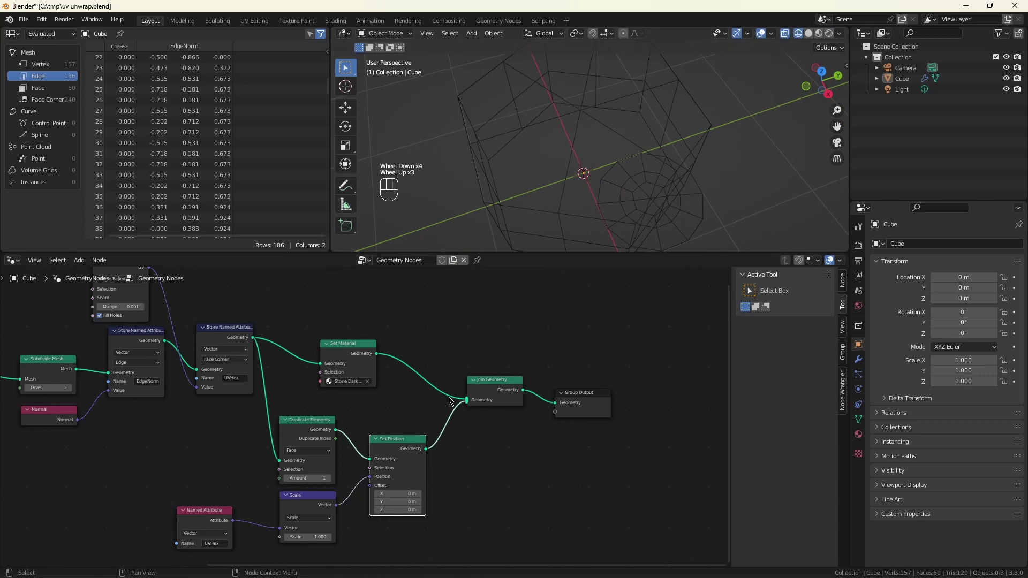
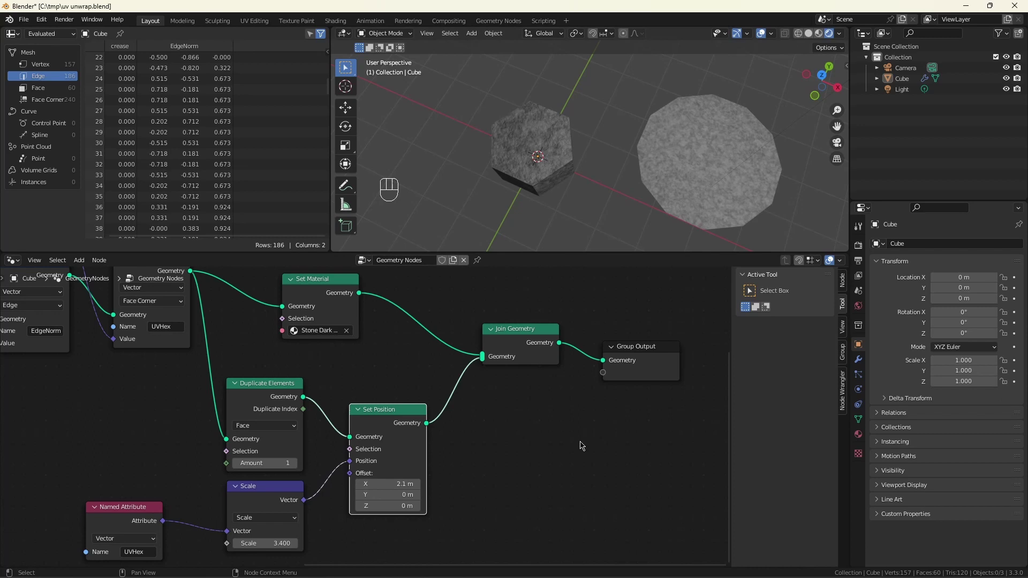
- Insert a Delete Geometry node (Face, Only Faces) between Set Position and Join Geometry
left_click(564, 421)
key("shift+a")
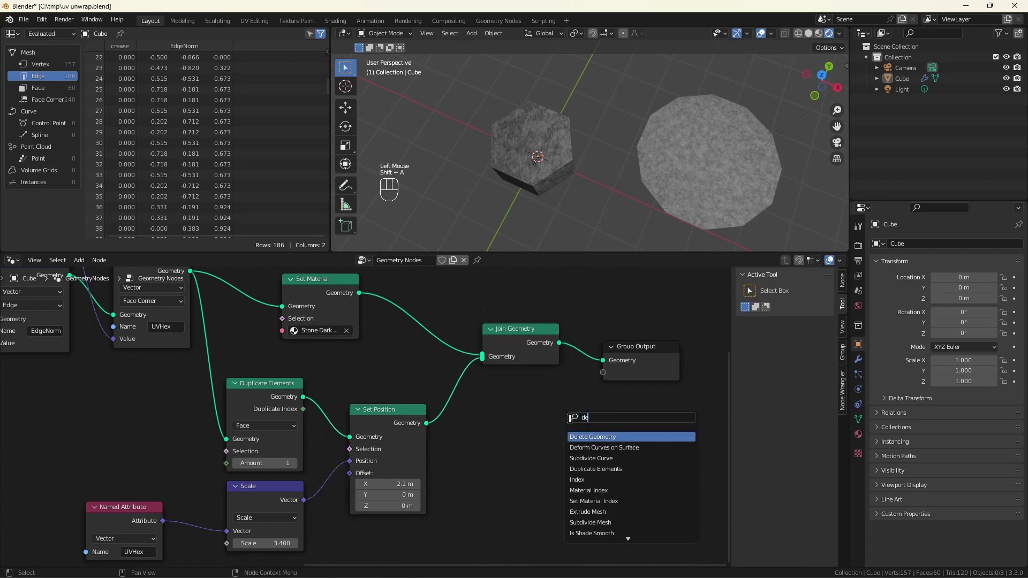
left_click_drag(513, 414, 504, 455)
left_click_drag(506, 435, 509, 468)
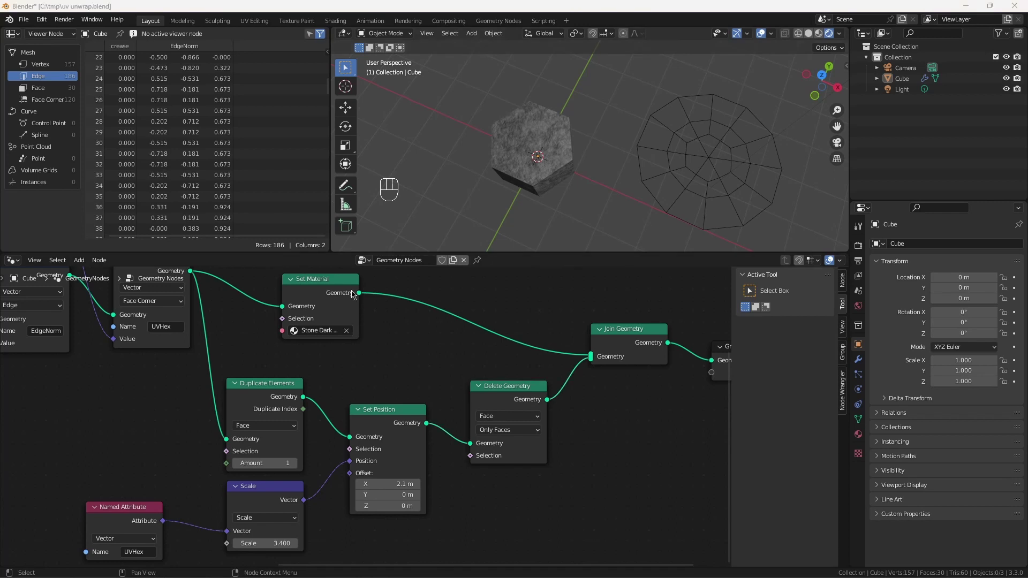
- Pan and zoom the node graph over to the mesh-building Subdivide Mesh node
left_click(343, 284)
left_click(343, 282)
left_click(346, 287)
scroll("down", 3)
scroll("up", 3)
middle_click(422, 342)
scroll("up", 3)
scroll("up", 3)
scroll("up", 3)
scroll("up", 3)
scroll("down", 3)
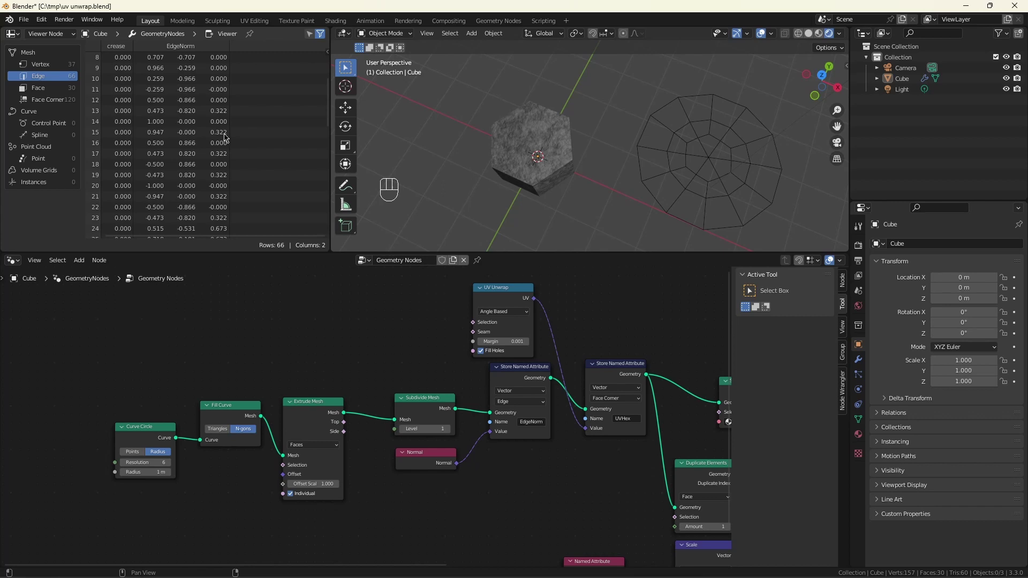
scroll("down", 3)
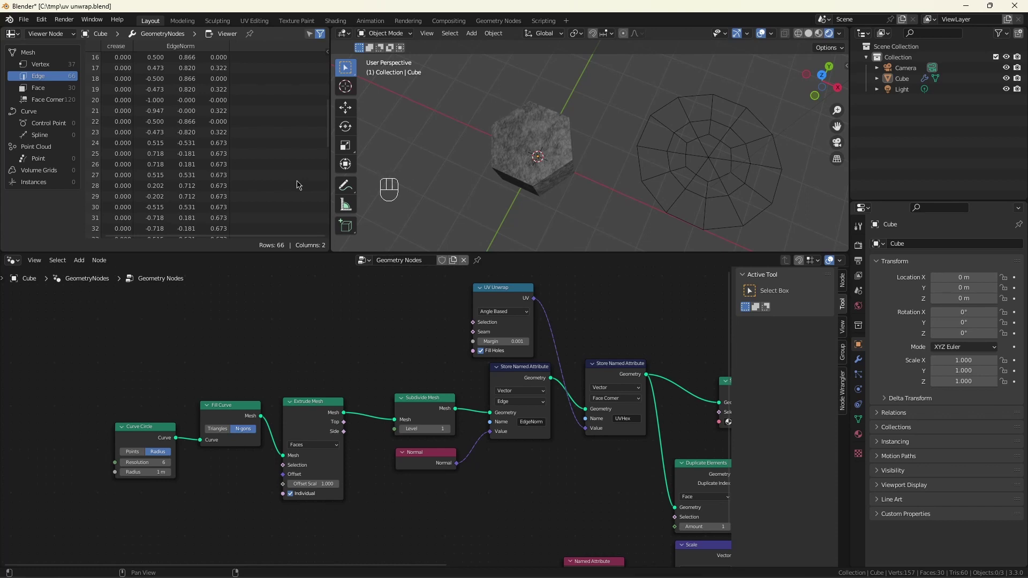
scroll("down", 3)
scroll("up", 3)
scroll("up", 3)
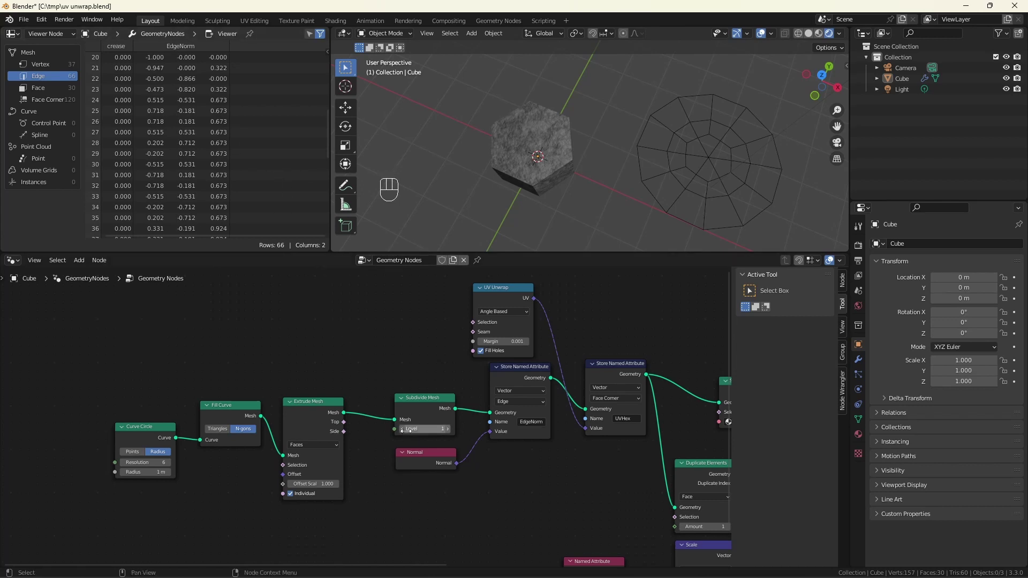
- Set the Subdivide Mesh Level to 0 so the hexagonal box is unsubdivided
left_click(407, 432)
scroll("down", 3)
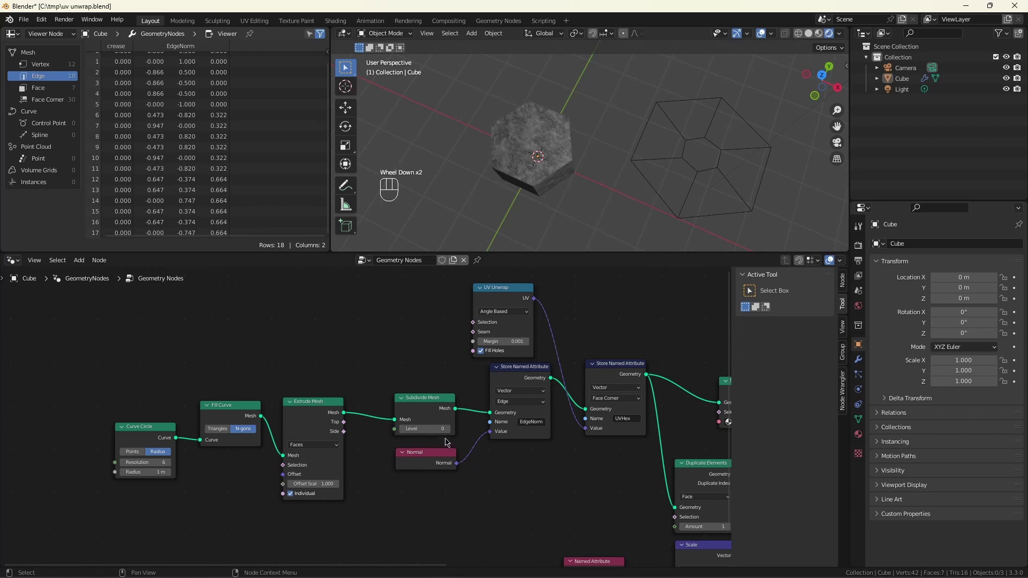
left_click_drag(447, 434, 338, 354)
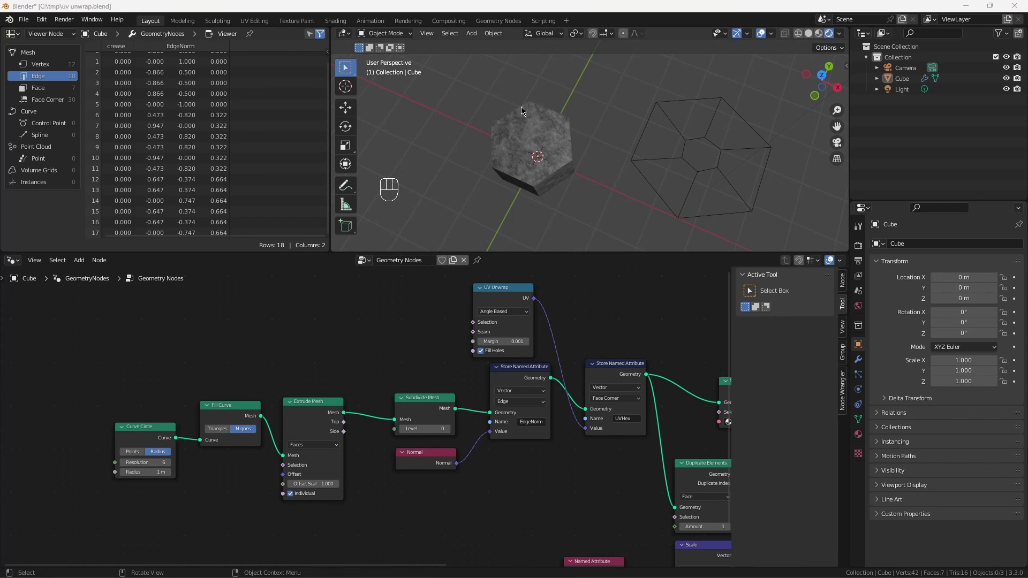
key("ctrl+z")
- Compare the normal's Z against 0.664 (Epsilon 0.1) with an Equal node feeding the UV Unwrap Seam
left_click(487, 348)
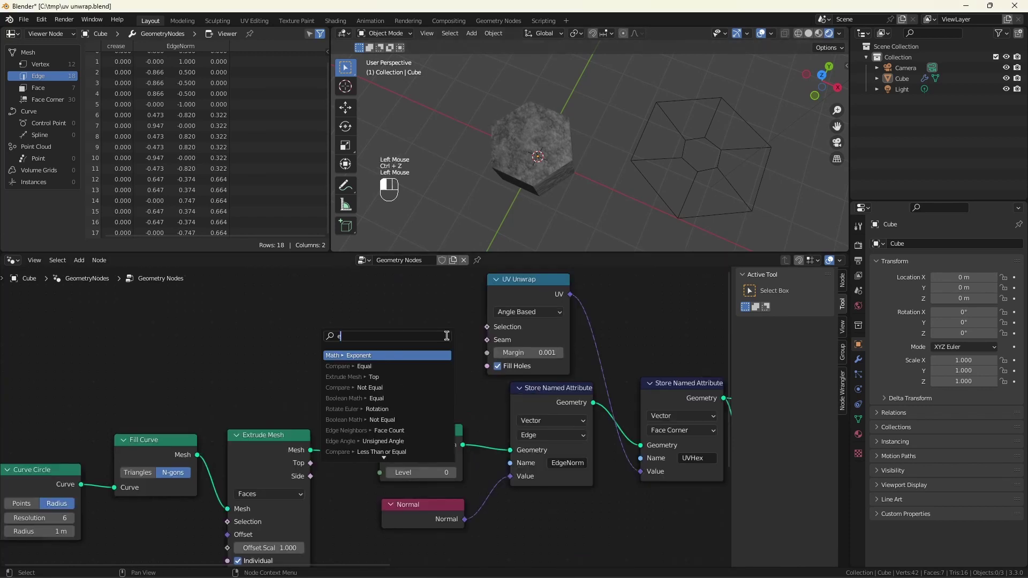
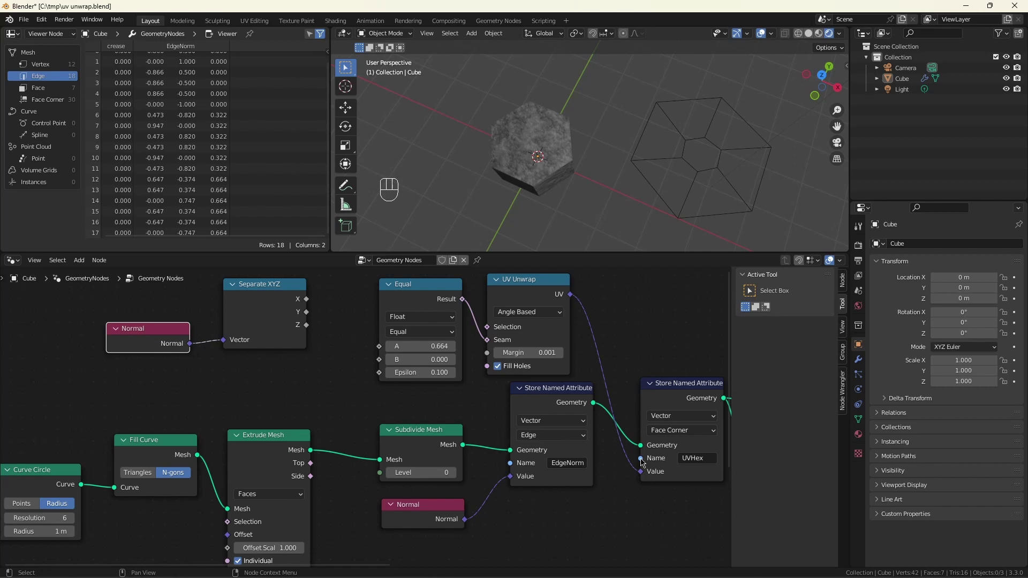
left_click_drag(303, 329, 383, 360)
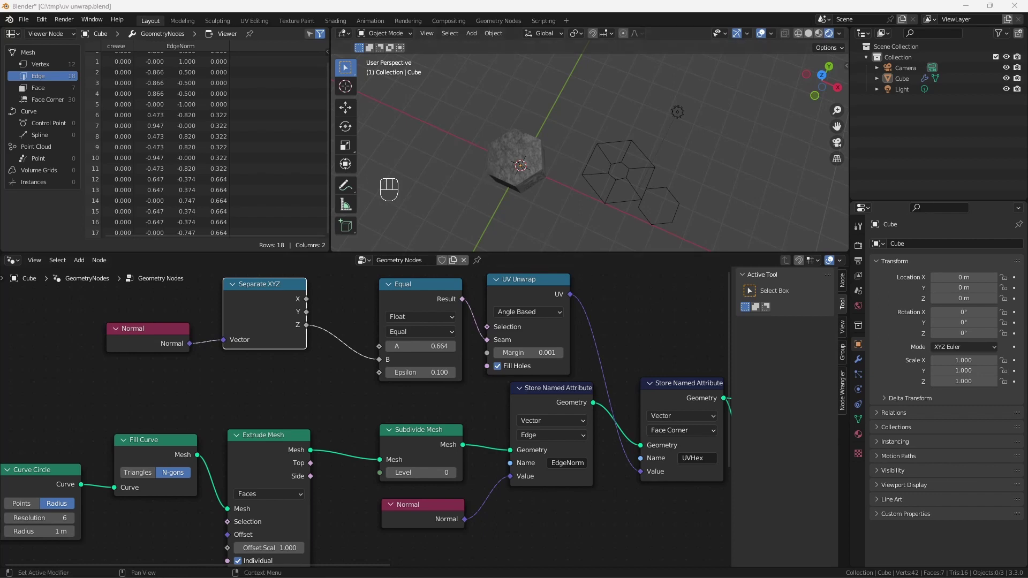
scroll("down", 3)
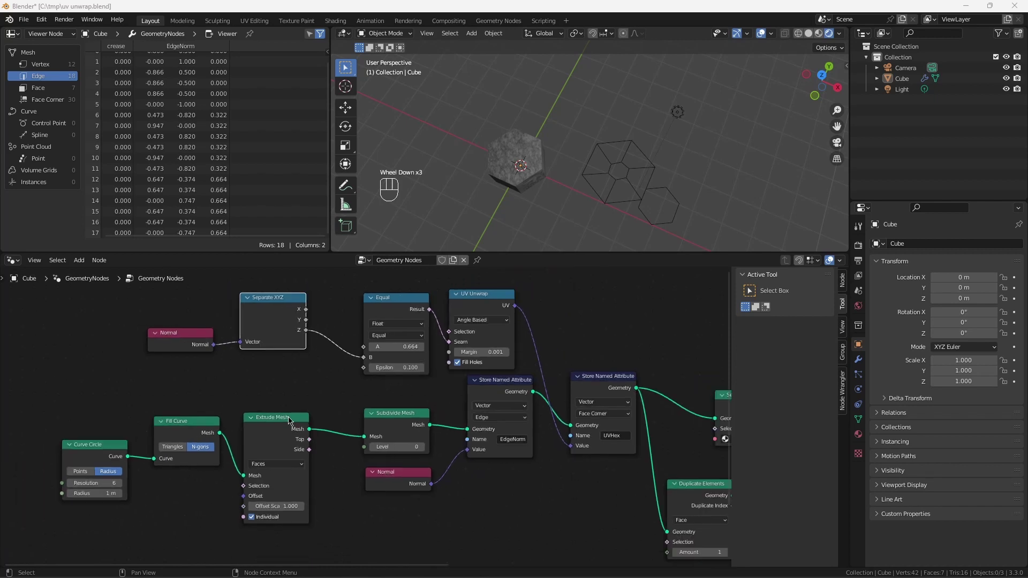
scroll("up", 3)
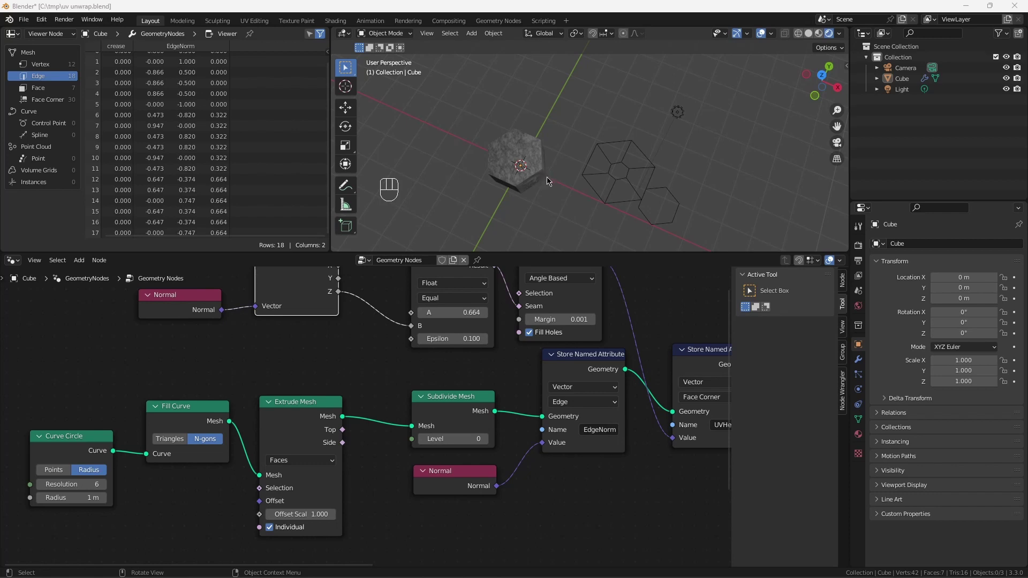
scroll("down", 3)
- Add an Or node into the Seam input and route the top-edge Equal test into it
left_click(290, 350)
scroll("down", 3)
left_click(330, 365)
left_click(382, 280)
left_click(392, 282)
left_click(399, 279)
left_click(385, 330)
key("shift+a")
left_click_drag(424, 307, 425, 324)
- Add Position → Separate XYZ → Equal (A 1.0, Epsilon 0.001) as the second Or condition
scroll("down", 3)
scroll("up", 3)
left_click(388, 334)
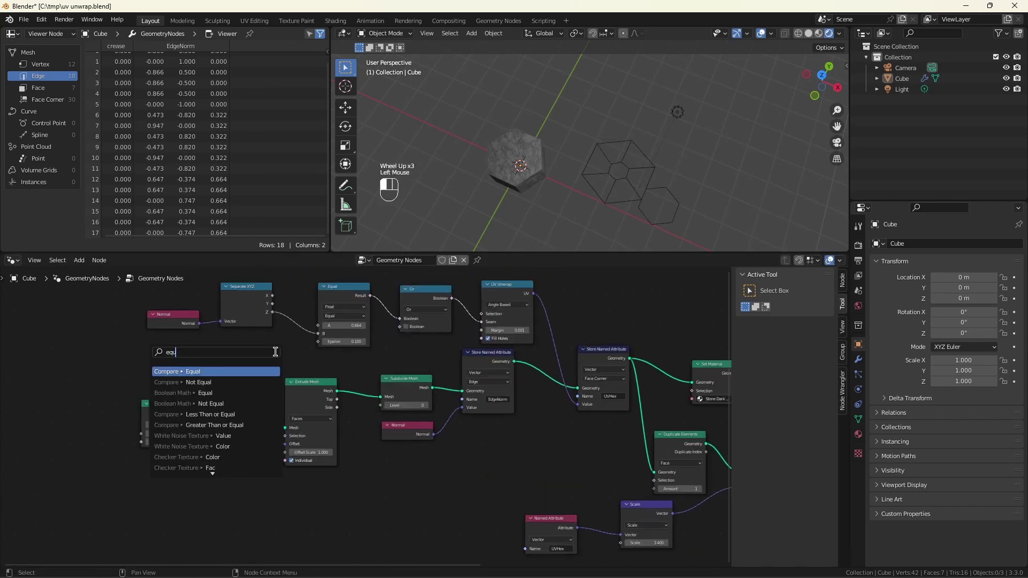
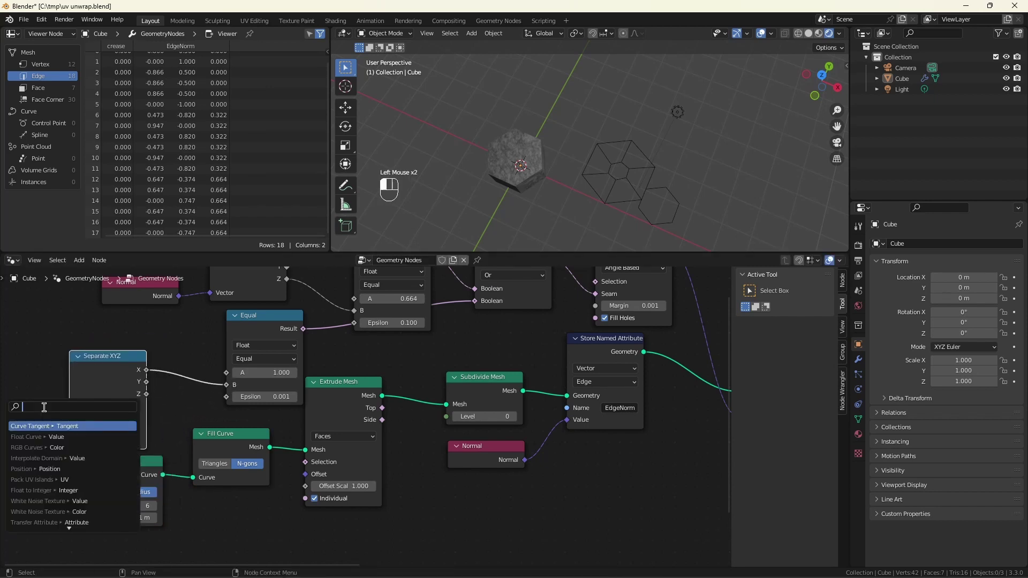
left_click(43, 412)
- Orbit and zoom the viewport, then frame the stone box beside its flattened edge-only layout
key("ctrl+s")
scroll("down", 3)
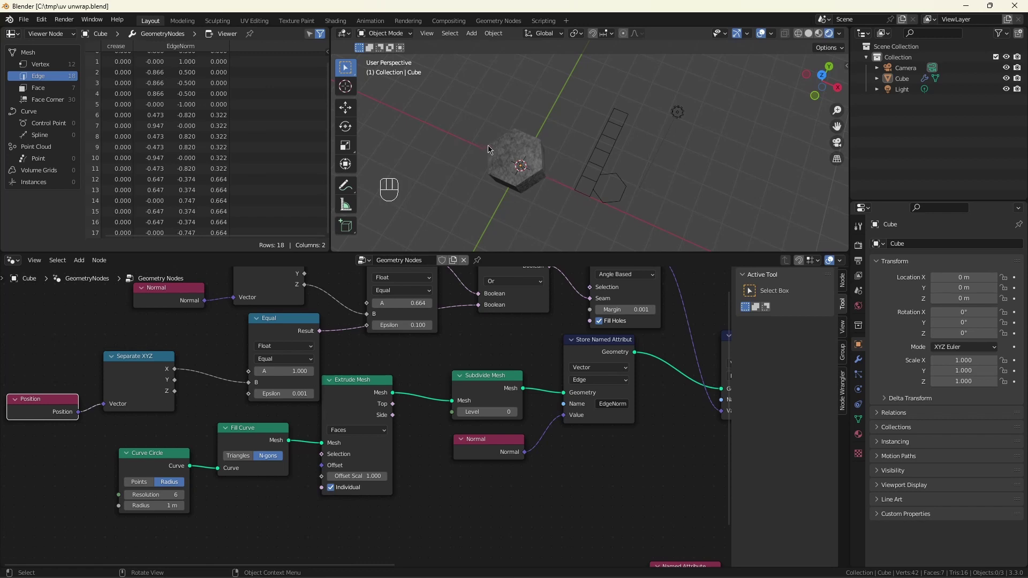
scroll("up", 3)
scroll("down", 3)
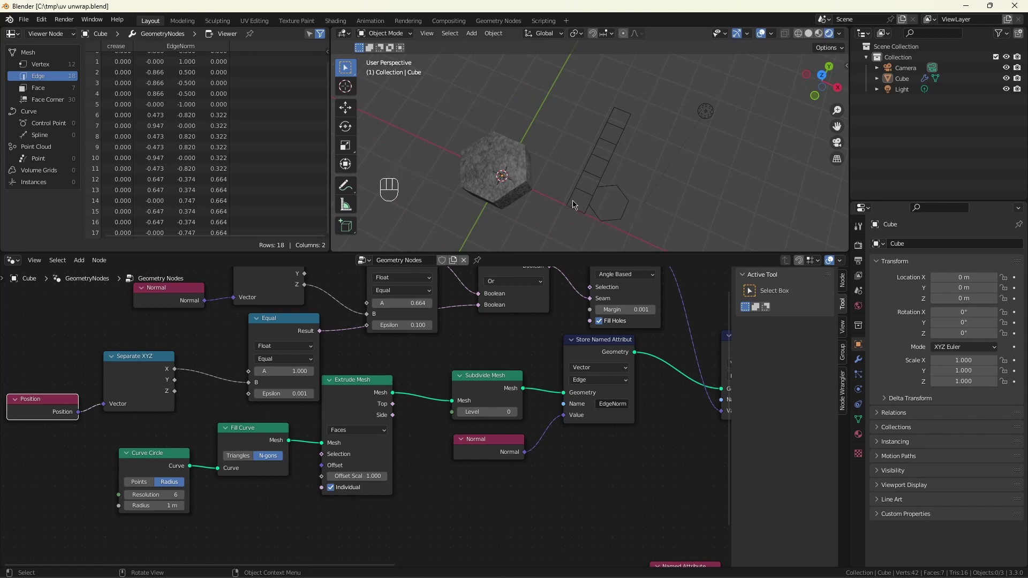
left_click_drag(520, 208, 462, 130)
scroll("up", 3)
left_click_drag(563, 131, 591, 147)
scroll("down", 3)
key("KP_Decimal")
- Select the Cube and raise Subdivide Mesh Level to 4, then inspect the dense mesh
left_click(513, 109)
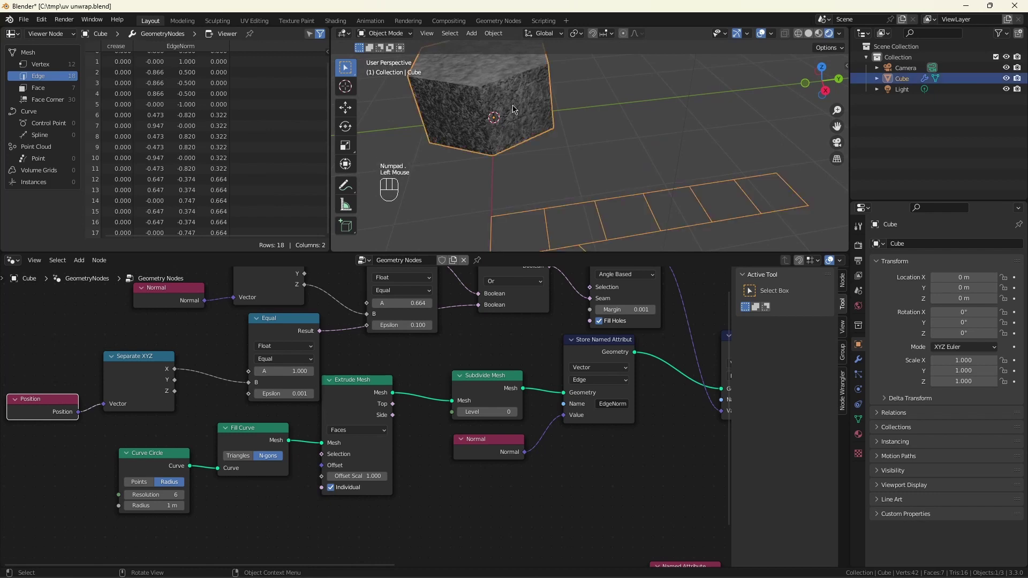
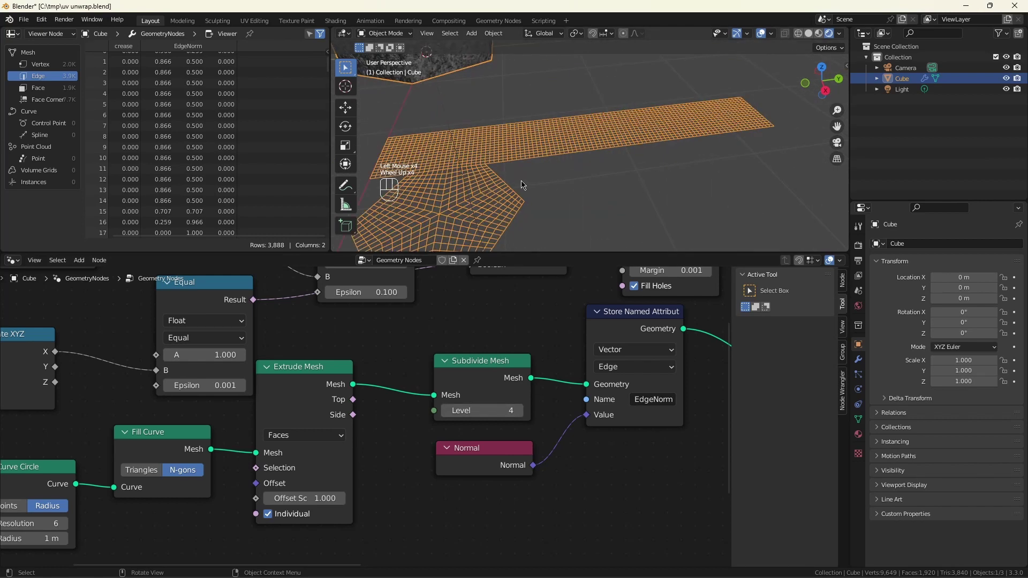
scroll("down", 3)
scroll("down", 3)
left_click_drag(522, 163, 574, 169)
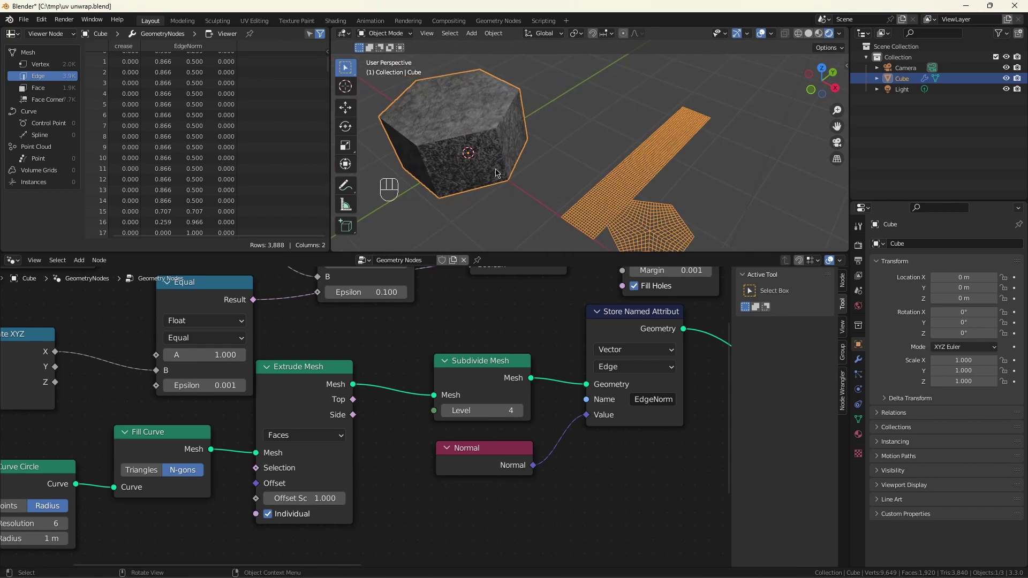